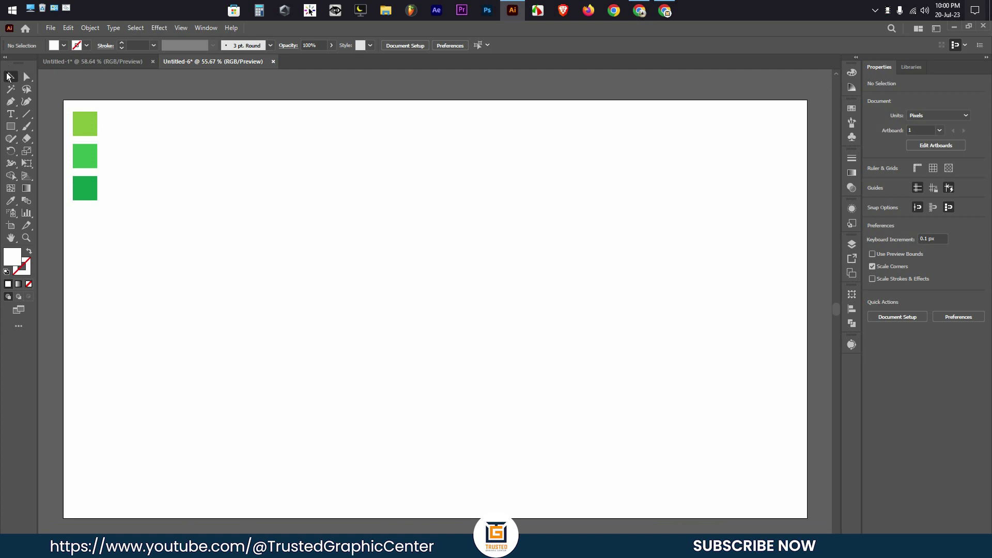
- Add a text object near the artboard centre reading 'NB' in large black type
{"action": "right_click", "coordinate": [11, 115]}
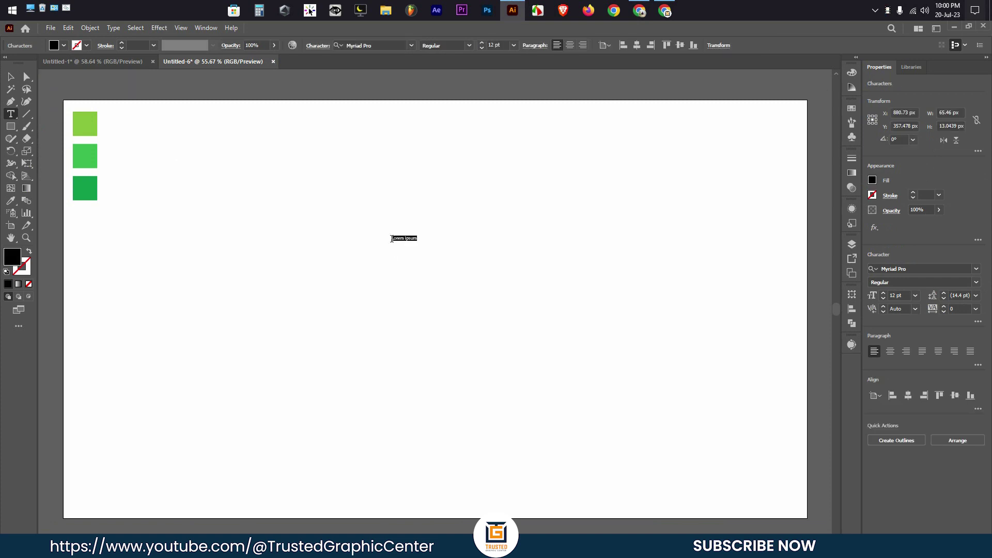
{"action": "key", "text": "BackSpace"}
{"action": "type", "text": "nb"}
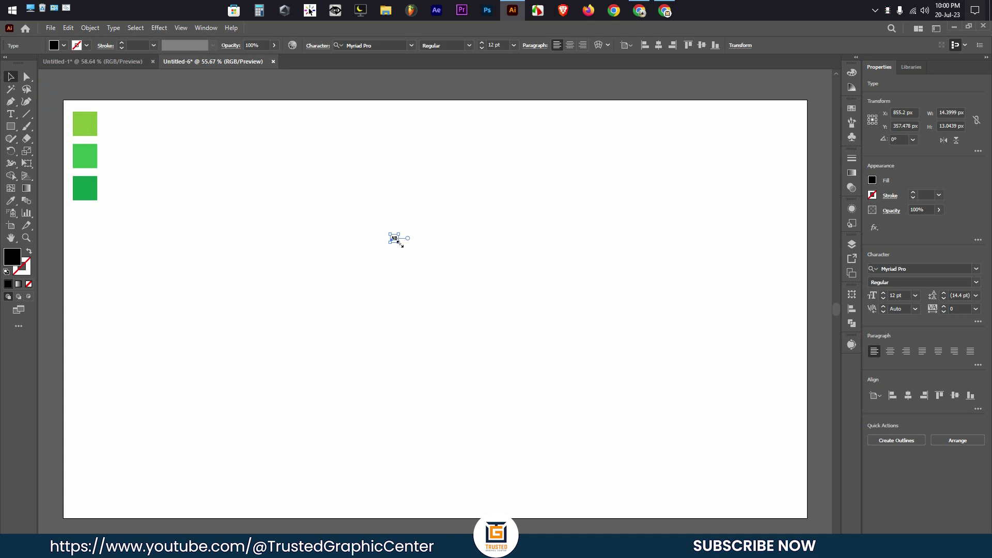
{"action": "left_click", "coordinate": [401, 243]}
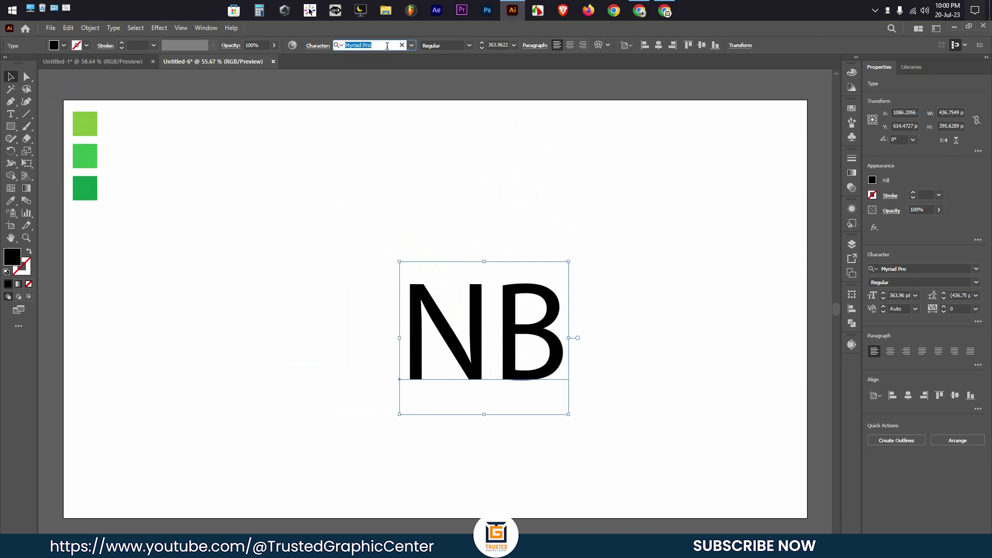
- Search 'pop' in the Character font field to find Poppins for the NB lettering
{"action": "key", "text": "BackSpace"}
{"action": "type", "text": "pop"}
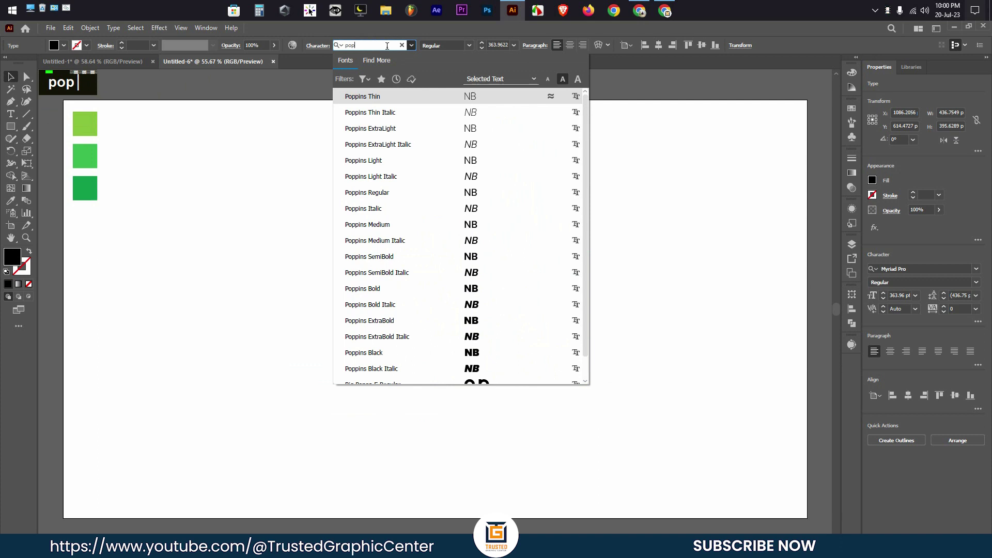
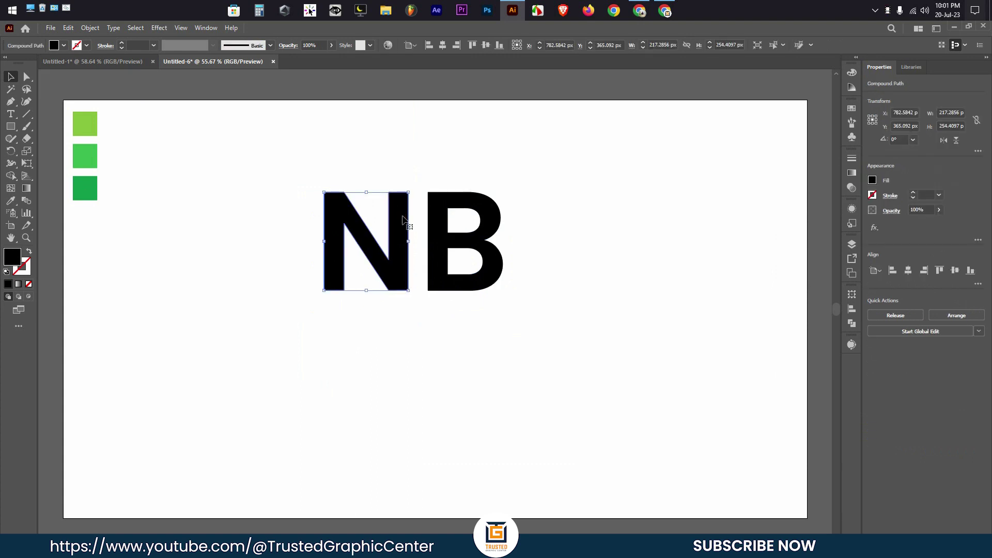
- Nudge the N rightward so it overlaps the B and zoom in on the shared stem
{"action": "key", "text": "Right"}
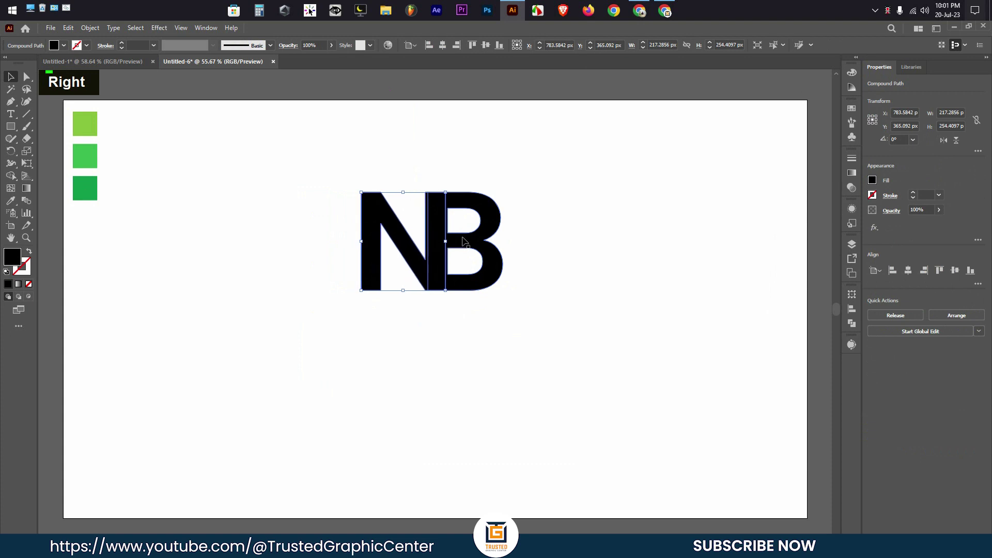
{"action": "key", "text": "Right"}
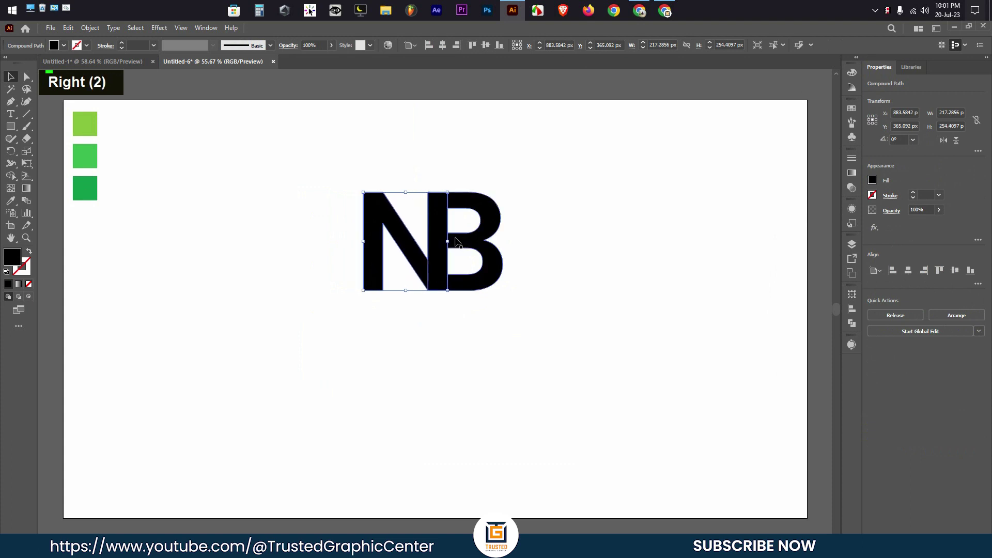
{"action": "scroll", "scroll_direction": "up", "scroll_amount": 3}
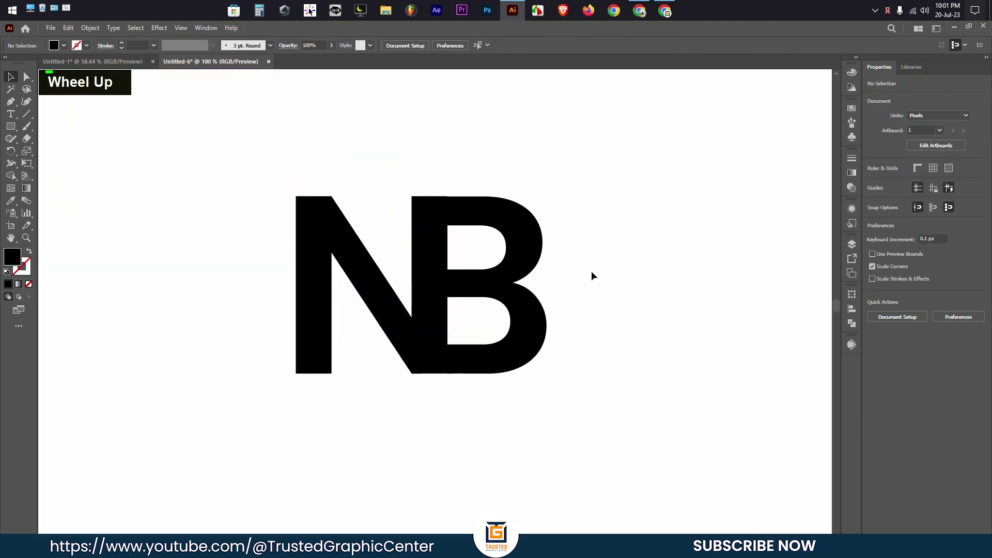
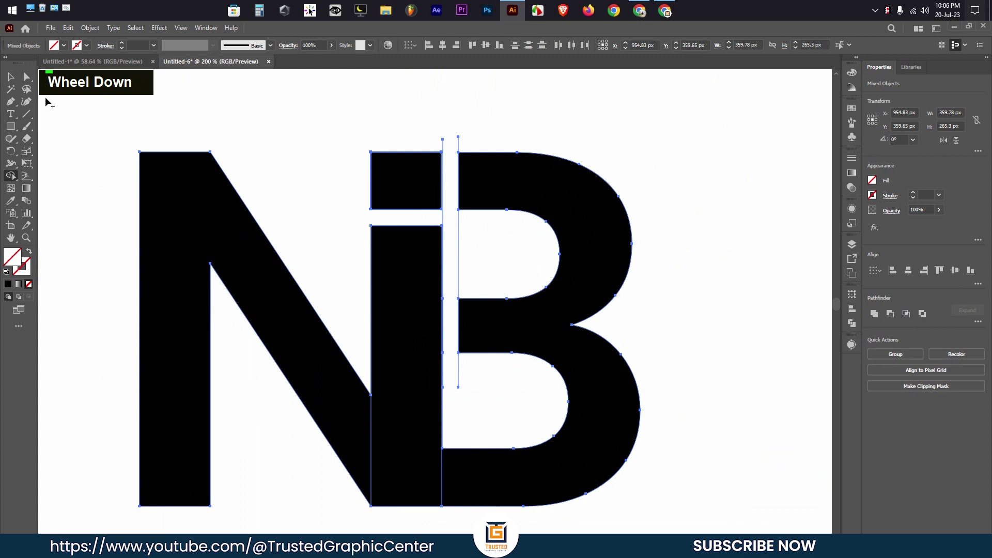
- Move the stem piece's anchor points so its edge beside the B is vertical with an even gap
{"action": "double_click", "coordinate": [423, 137]}
{"action": "key", "text": "BackSpace"}
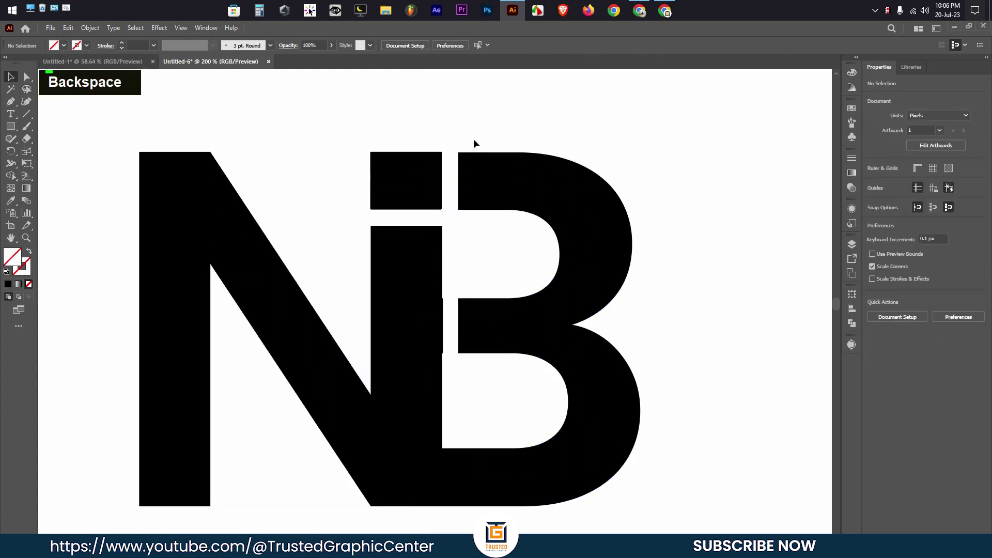
{"action": "scroll", "scroll_direction": "down", "scroll_amount": 3}
{"action": "scroll", "scroll_direction": "up", "scroll_amount": 3}
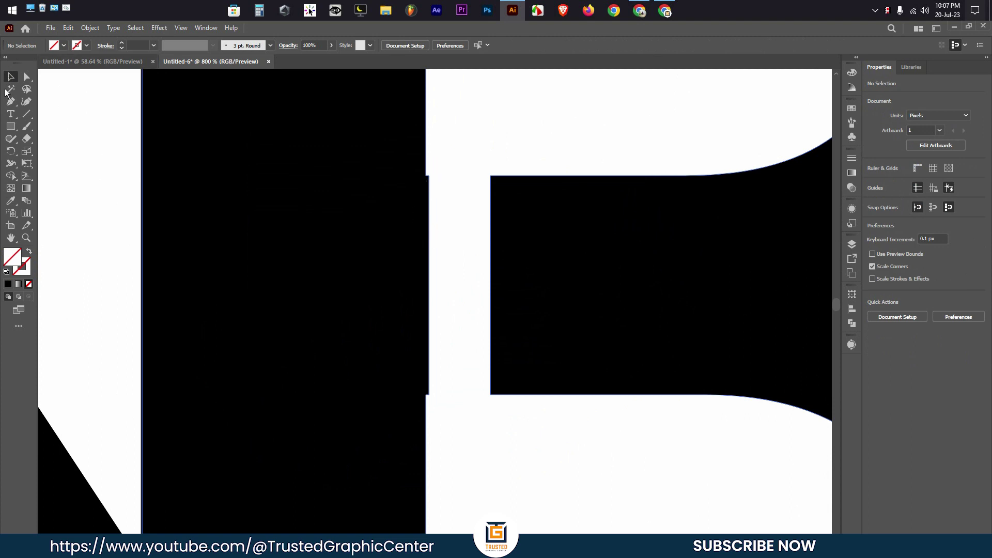
{"action": "right_click", "coordinate": [10, 106]}
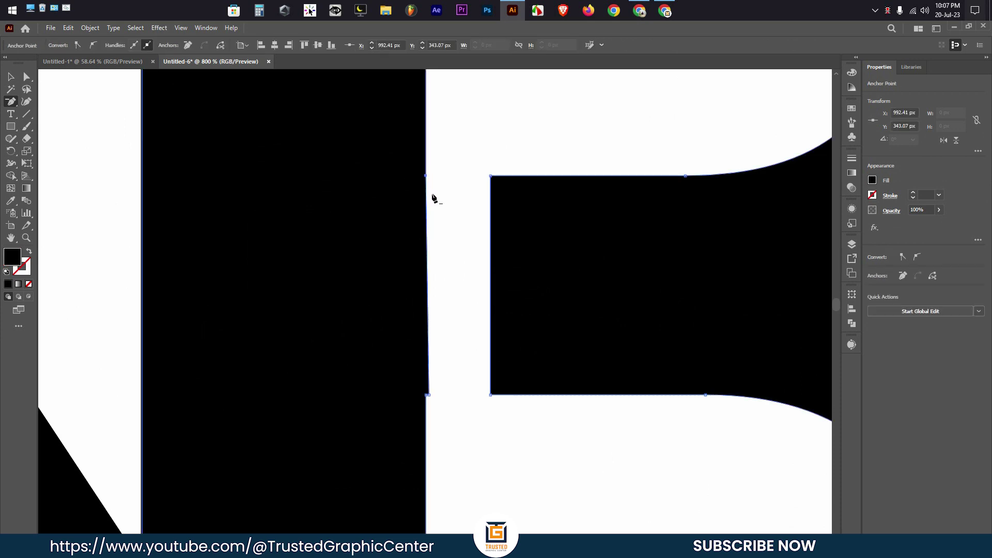
{"action": "scroll", "scroll_direction": "down", "scroll_amount": 3}
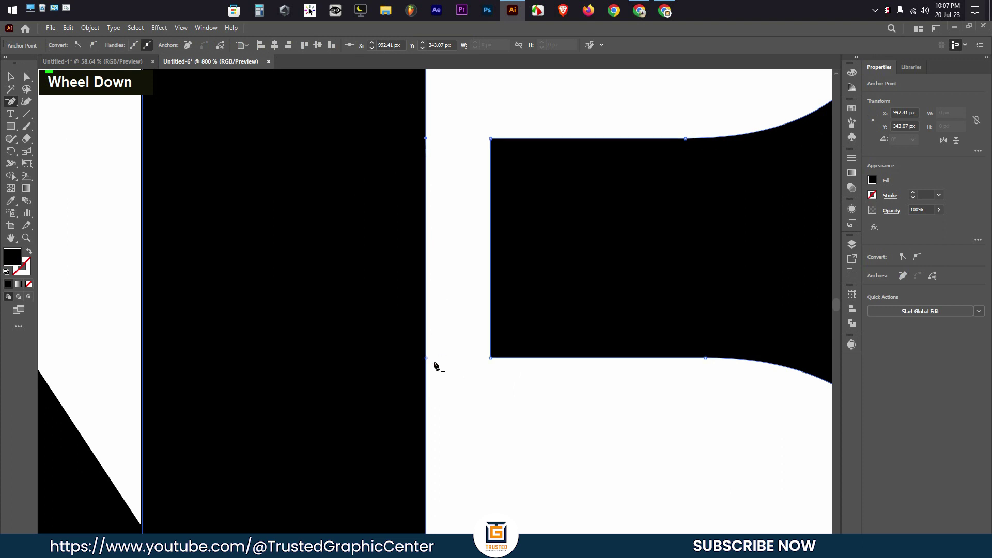
{"action": "scroll", "scroll_direction": "down", "scroll_amount": 3}
{"action": "scroll", "scroll_direction": "down", "scroll_amount": 3}
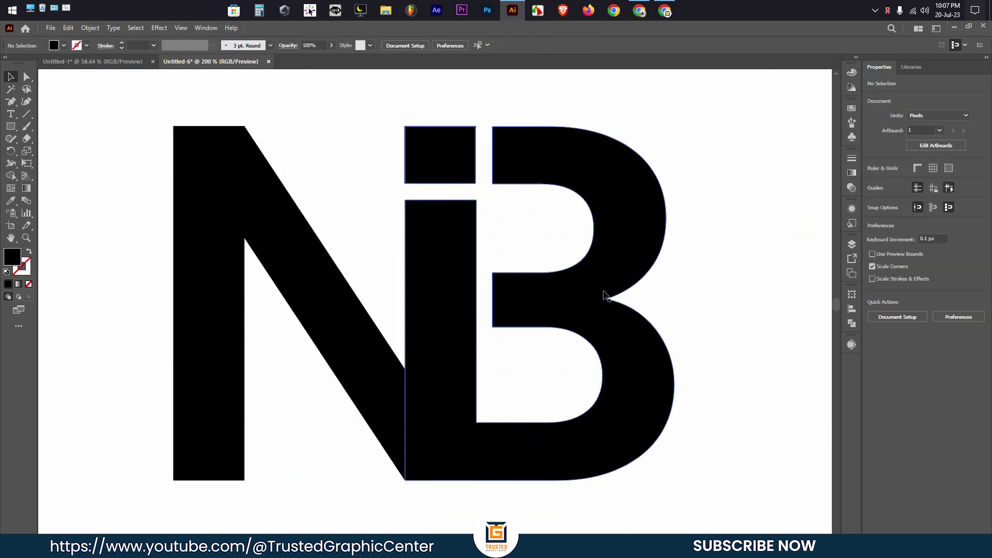
- Group all the NiB letter pieces and expose the N's anchor points at its top-left corner
{"action": "scroll", "scroll_direction": "down", "scroll_amount": 3}
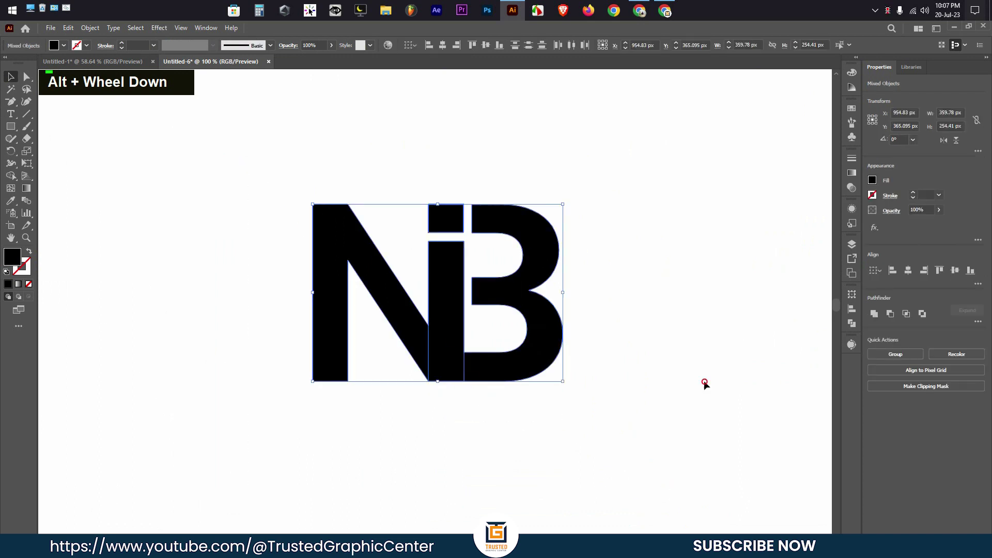
{"action": "key", "text": "ctrl+z"}
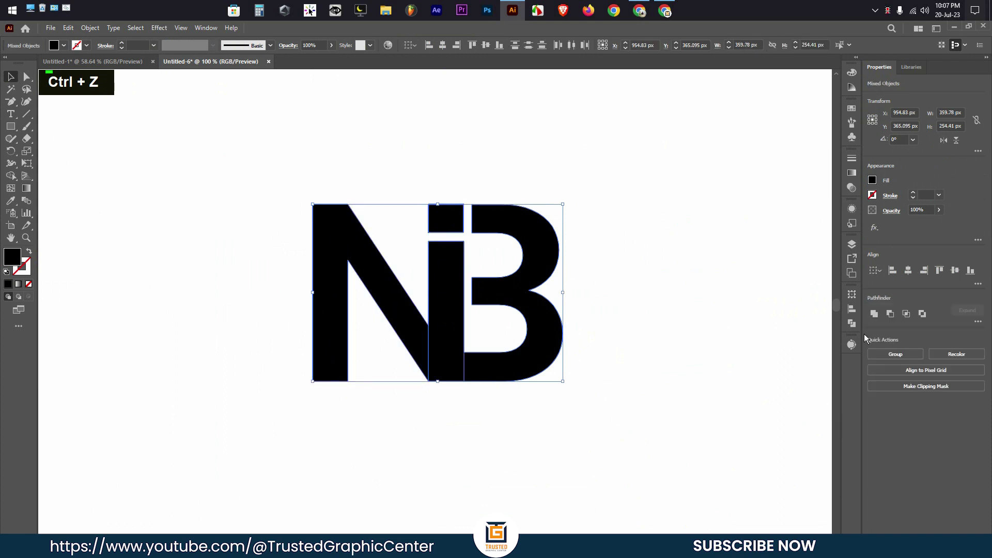
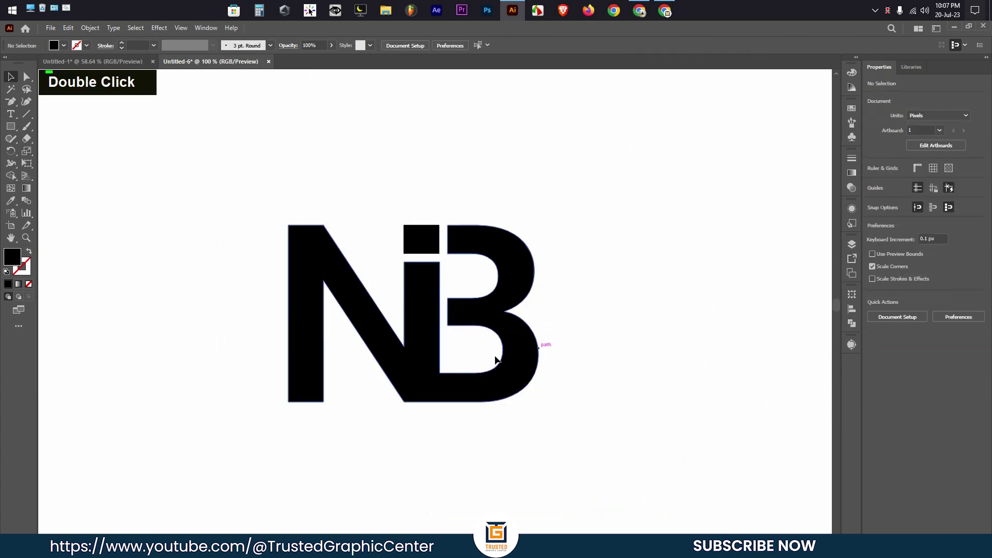
{"action": "scroll", "scroll_direction": "up", "scroll_amount": 3}
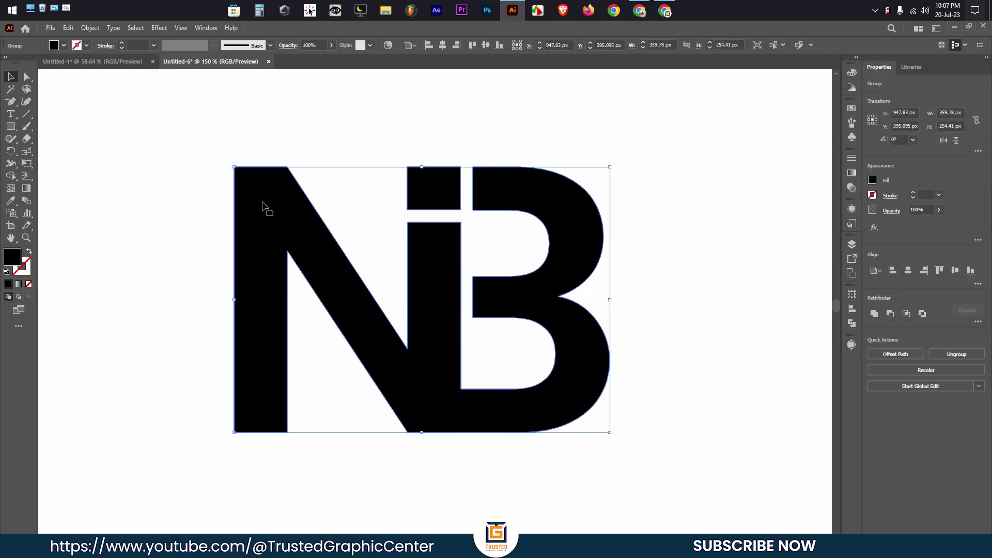
{"action": "right_click", "coordinate": [29, 82]}
- Round the N's top-left and bottom-left outer corners to about 35 px radius
{"action": "right_click", "coordinate": [83, 85]}
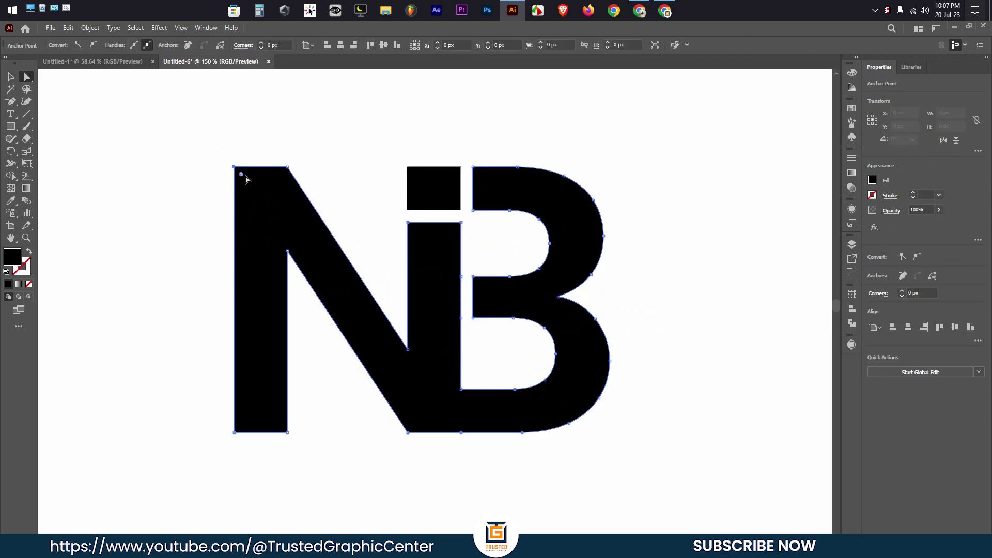
{"action": "left_click", "coordinate": [238, 436]}
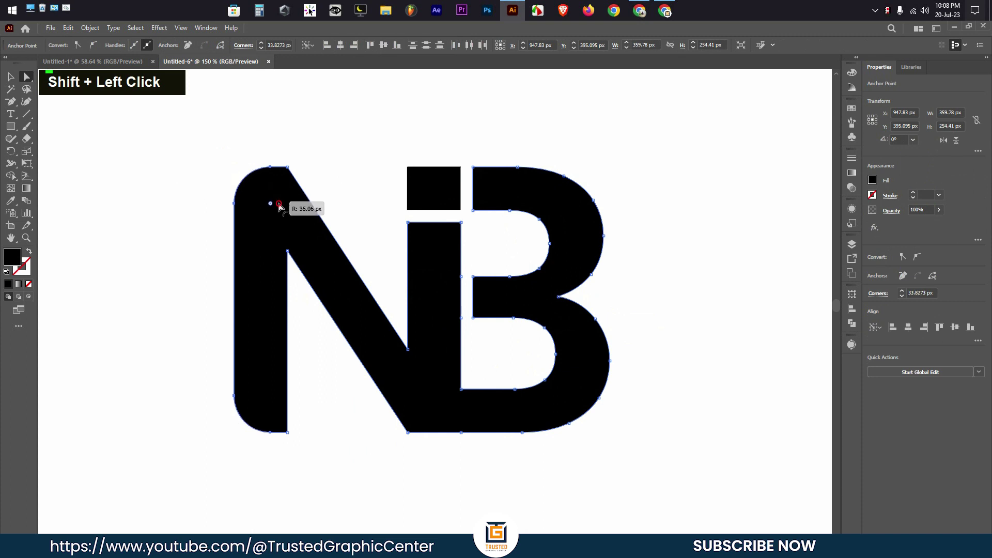
{"action": "double_click", "coordinate": [154, 180]}
{"action": "scroll", "scroll_direction": "down", "scroll_amount": 3}
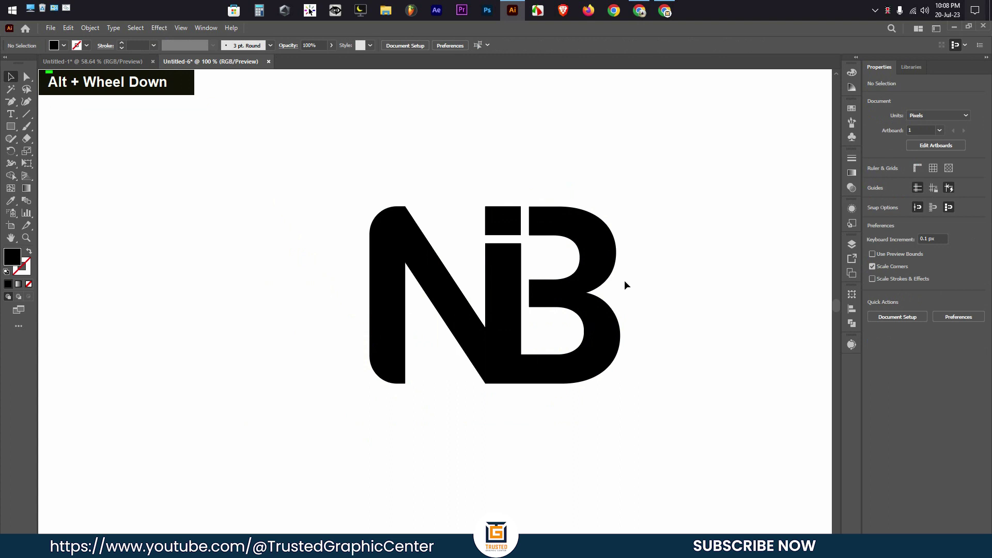
{"action": "scroll", "scroll_direction": "down", "scroll_amount": 3}
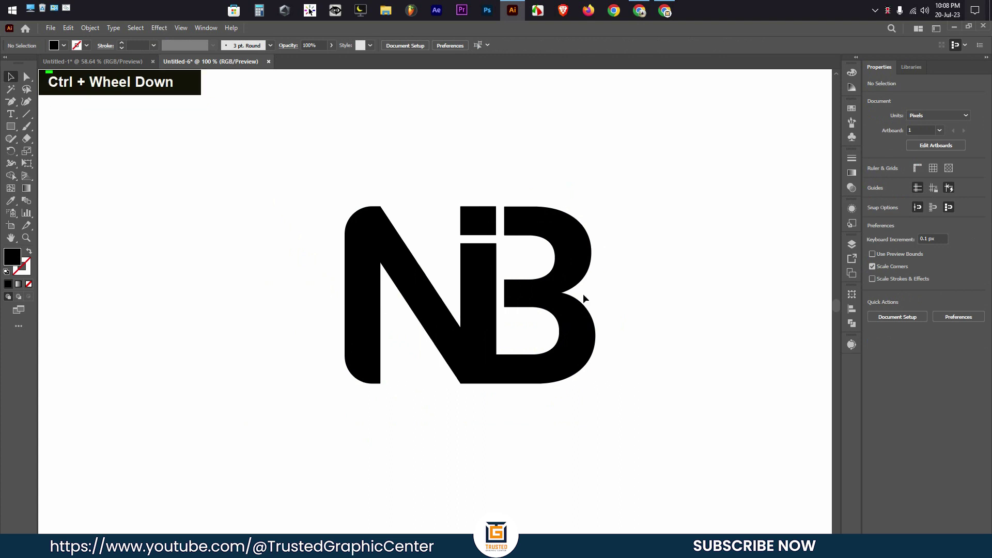
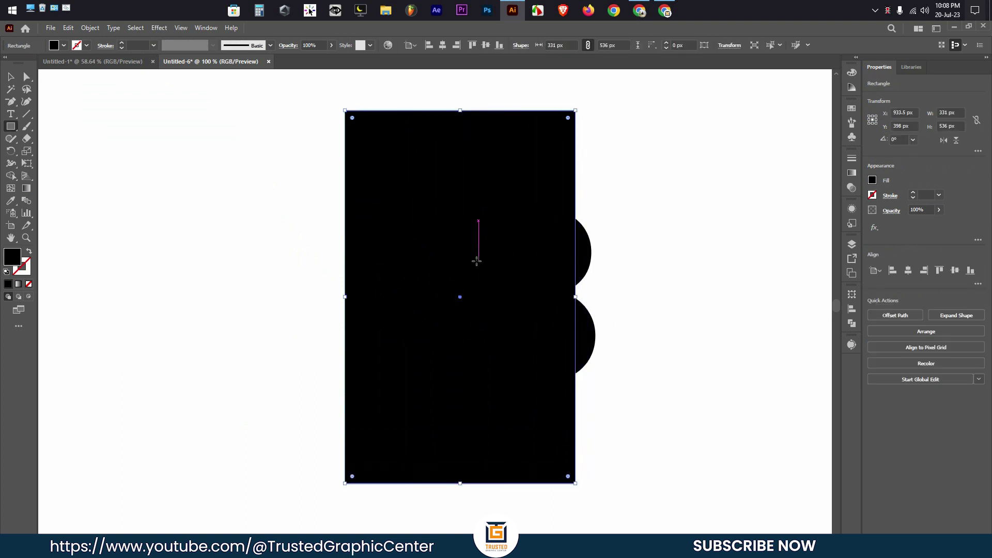
- Swap the rectangle's fill and stroke with Shift+X so it becomes an unfilled frame around the monogram
{"action": "key", "text": "x"}
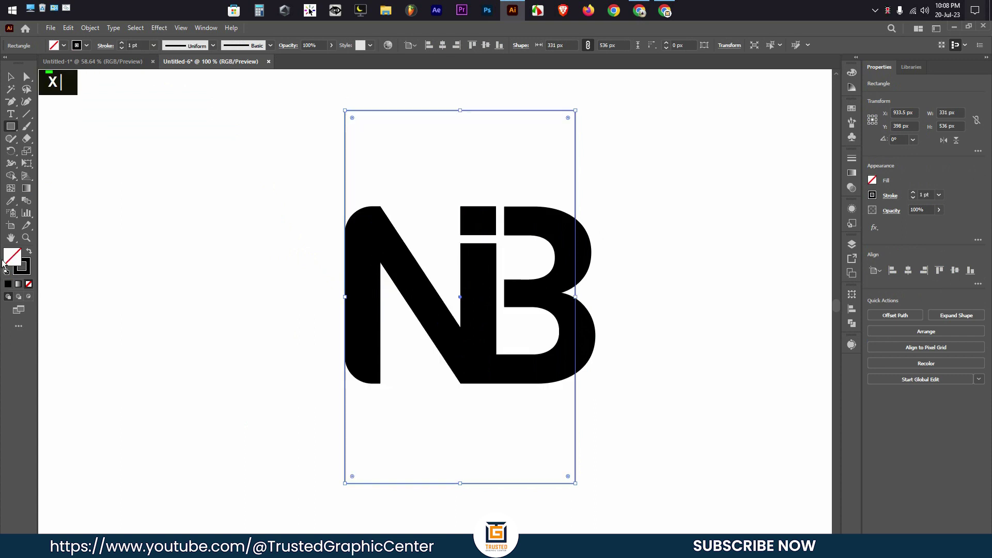
{"action": "key", "text": "x"}
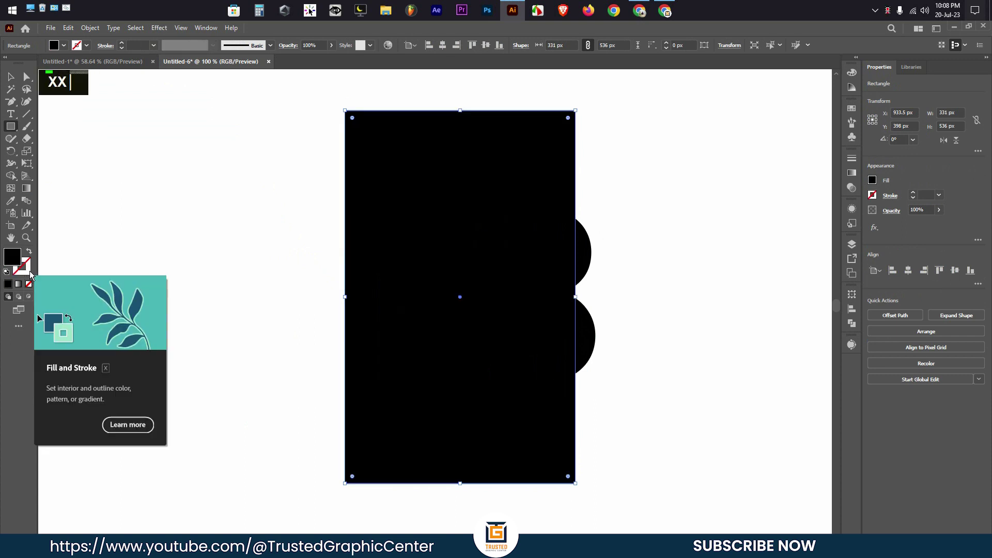
{"action": "key", "text": "x"}
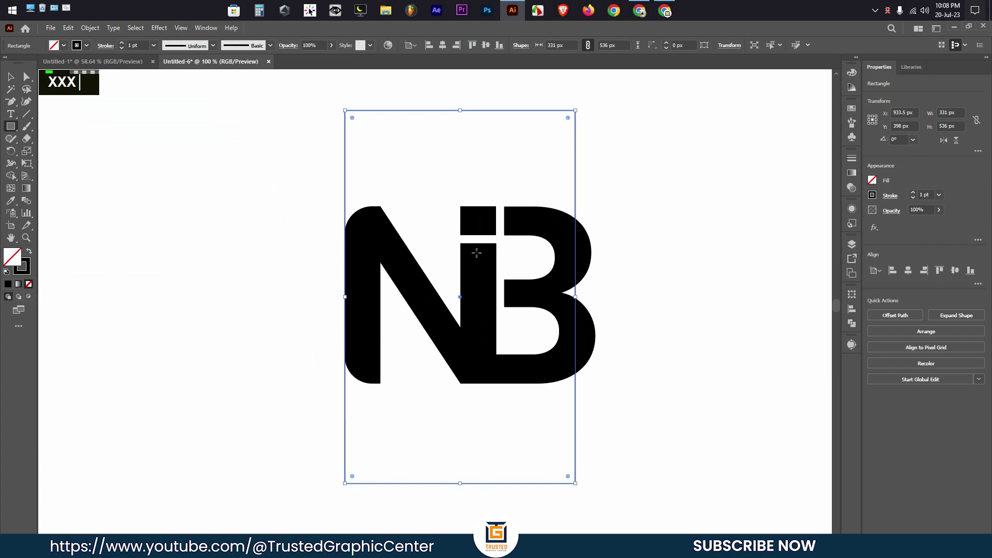
{"action": "type", "text": "xxx"}
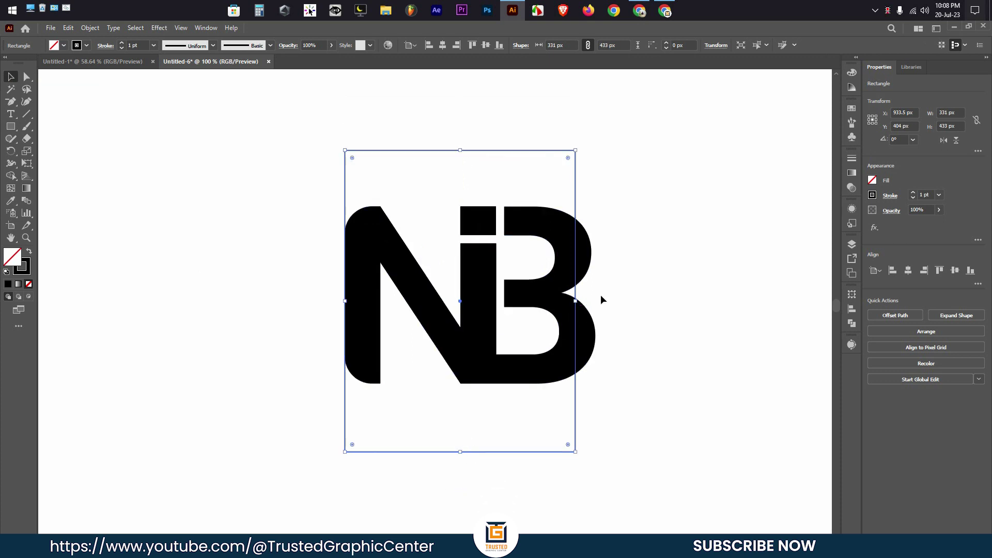
{"action": "type", "text": "xxx"}
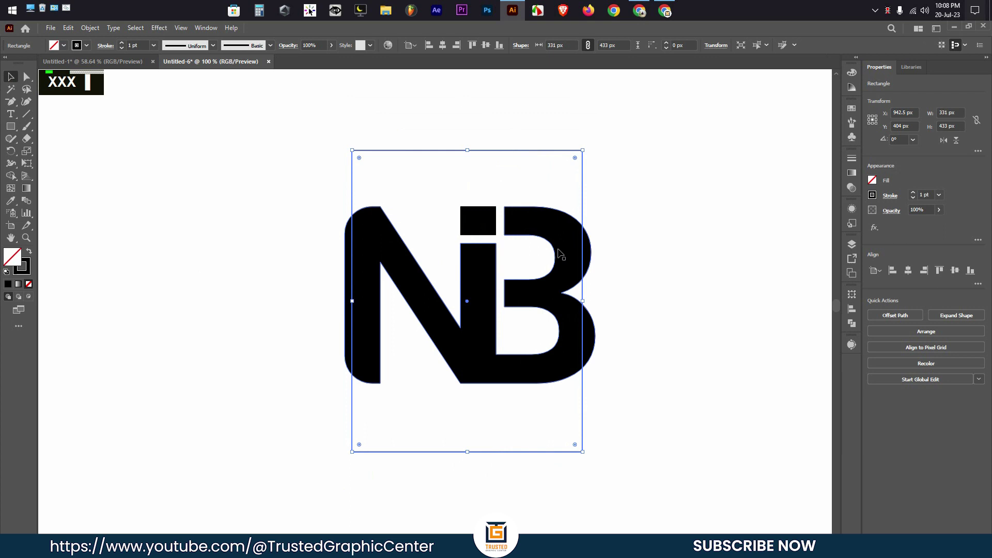
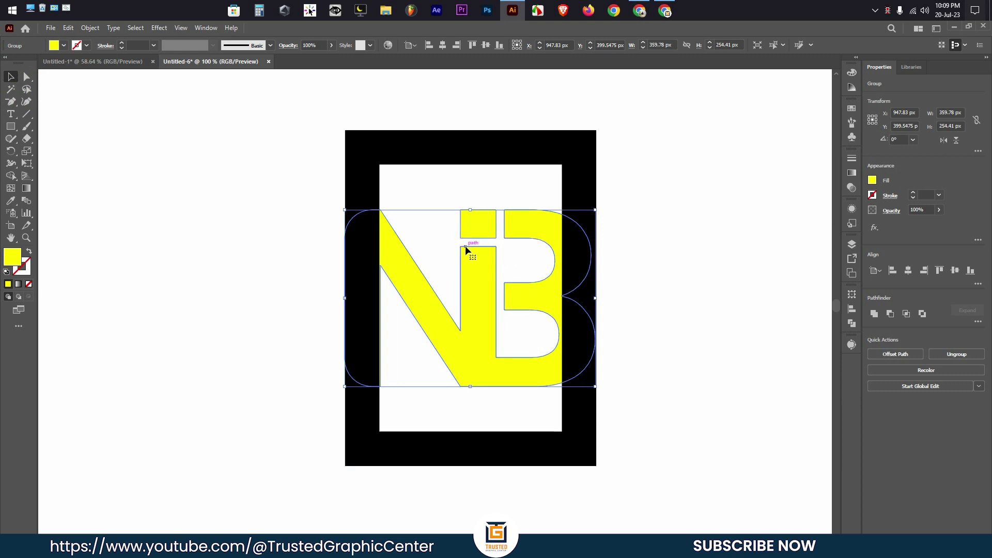
- Bring the yellow NB monogram in front of the black frame and copy it
{"action": "right_click", "coordinate": [470, 248]}
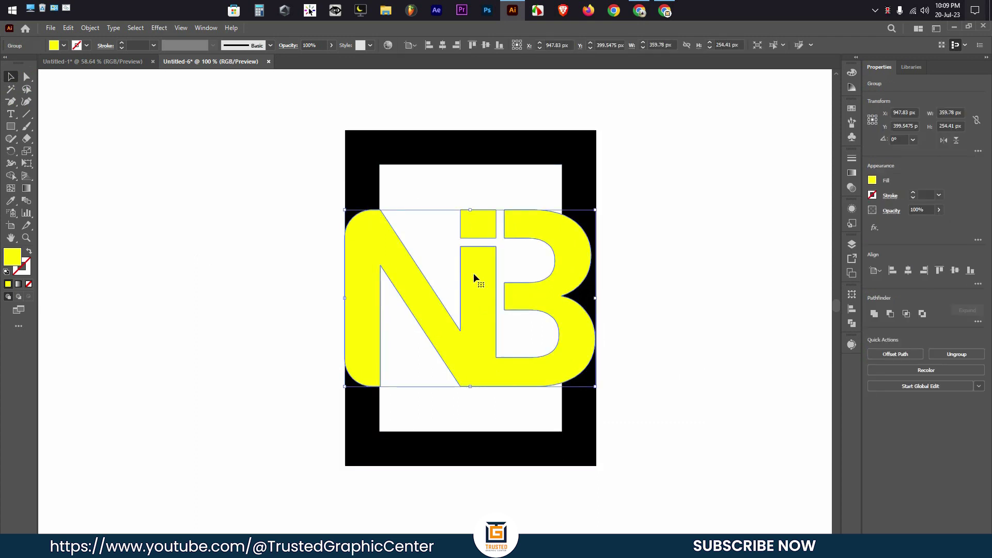
{"action": "key", "text": "ctrl+c"}
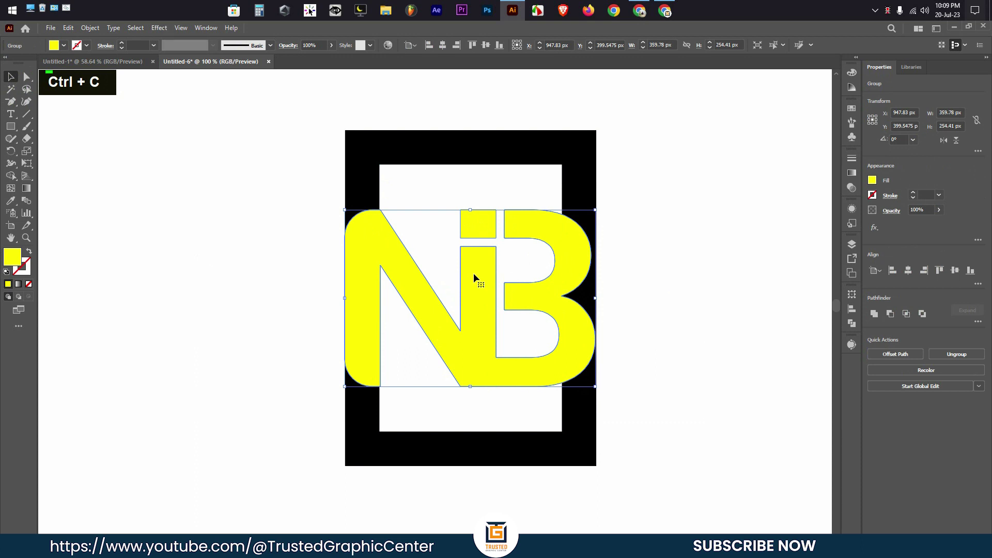
- Paste a copy behind the monogram and offset its path by 14 px
{"action": "key", "text": "ctrl+c"}
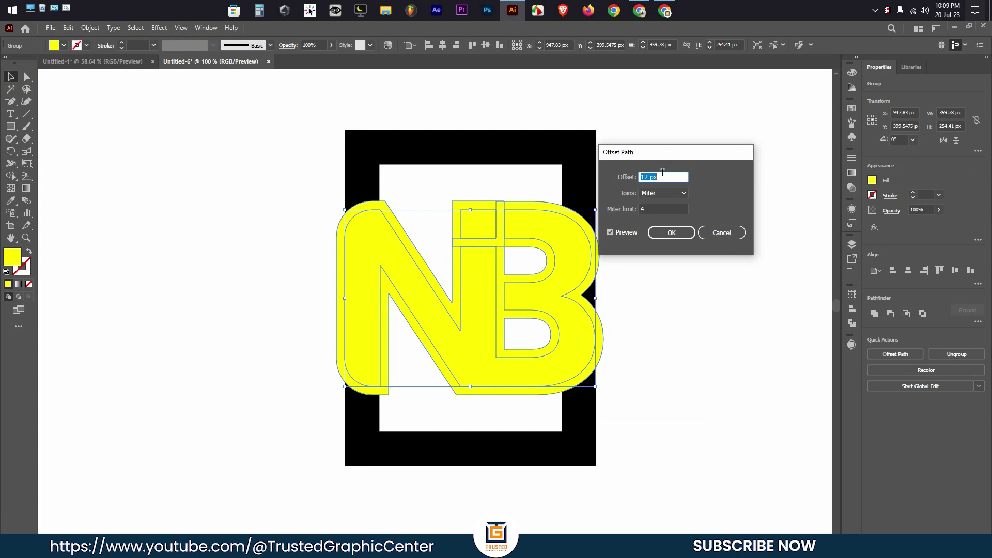
{"action": "key", "text": "Up"}
{"action": "key", "text": "Down"}
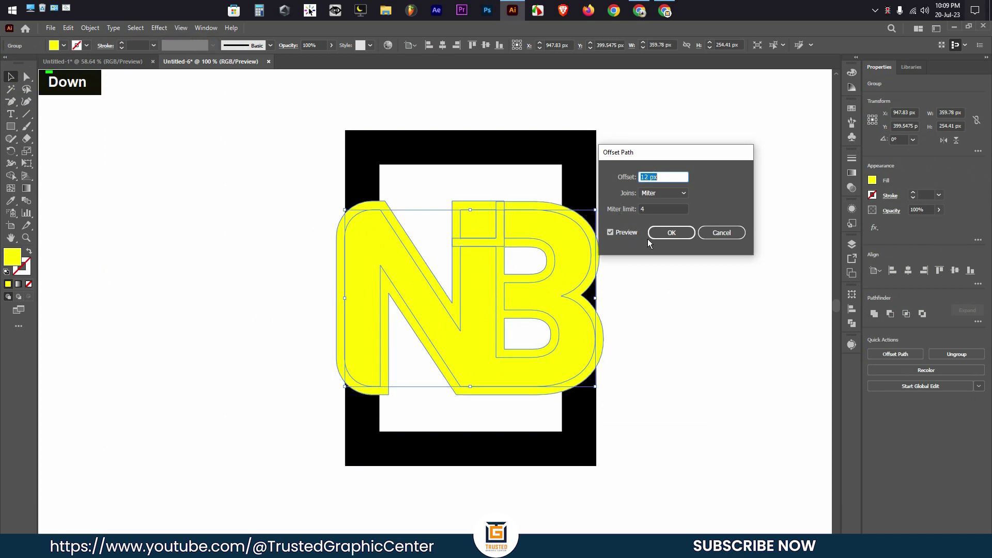
{"action": "key", "text": "Up"}
{"action": "key", "text": "Up"}
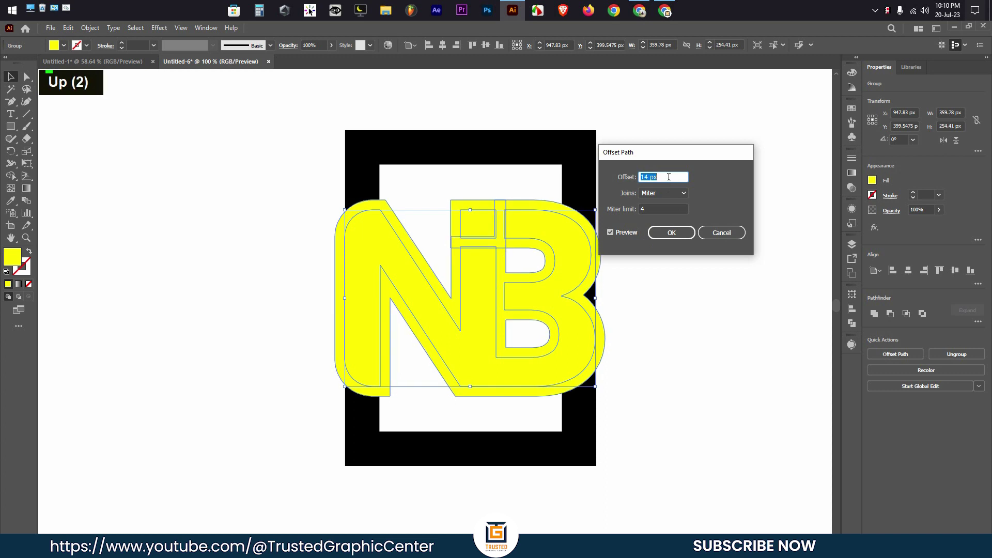
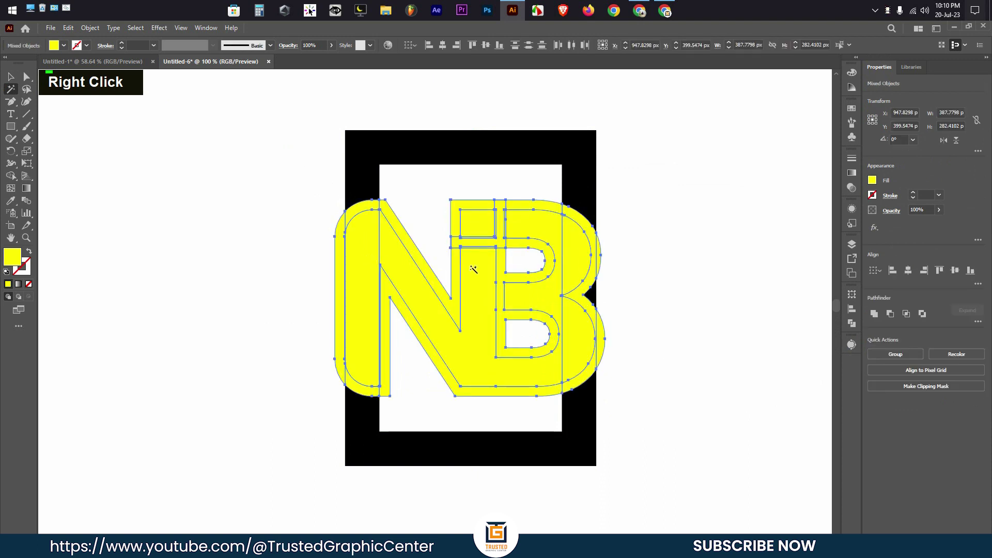
- Unite the offset copy into one white outline, bring the monogram forward and sample black onto it
{"action": "key", "text": "BackSpace"}
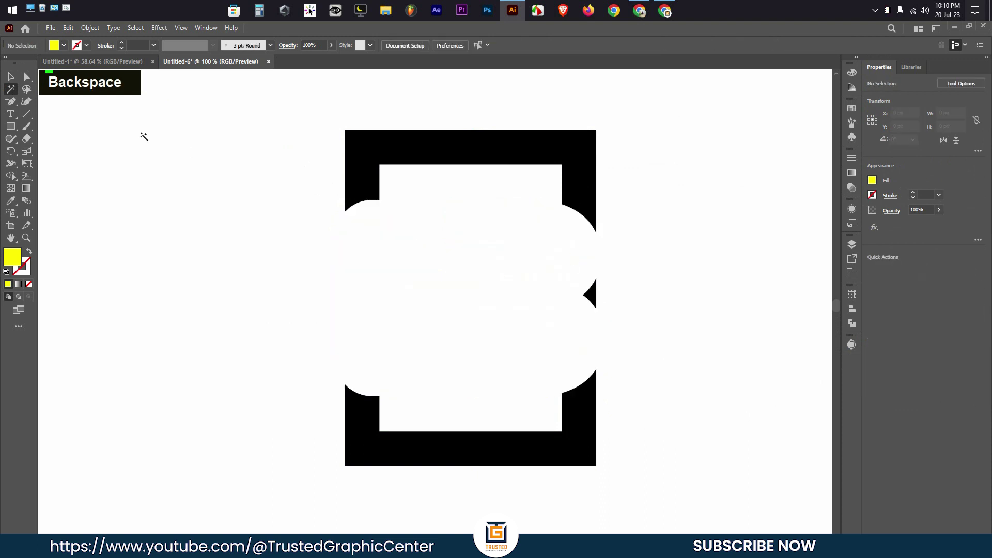
{"action": "key", "text": "BackSpace"}
{"action": "key", "text": "BackSpace"}
{"action": "key", "text": "ctrl+f"}
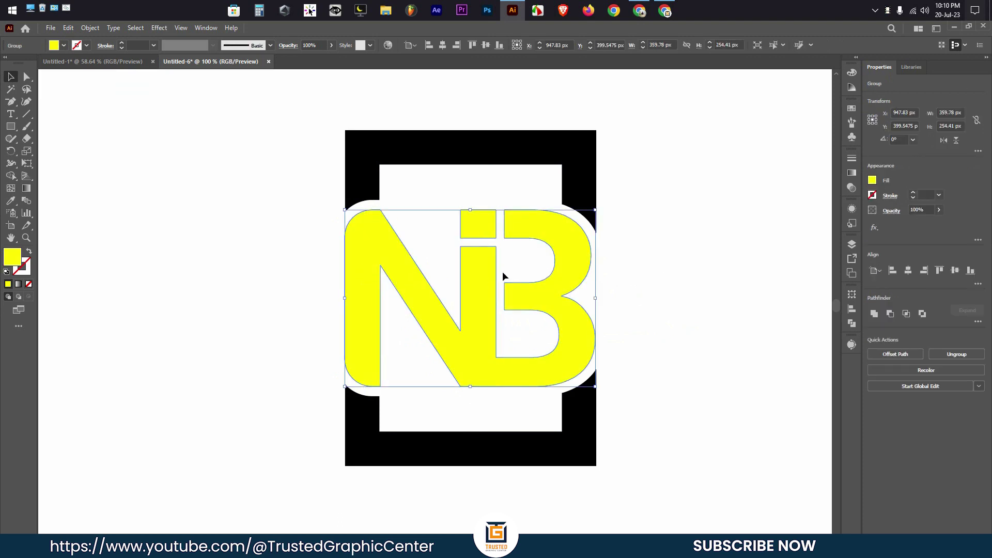
{"action": "key", "text": "i"}
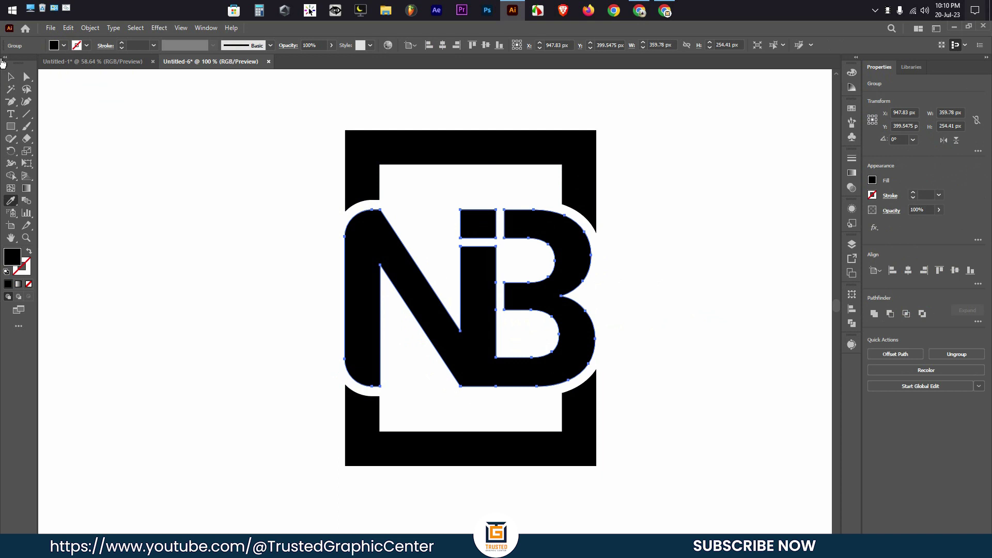
- Select the rectangular frame behind the monogram and change its fill to grey
{"action": "double_click", "coordinate": [174, 165]}
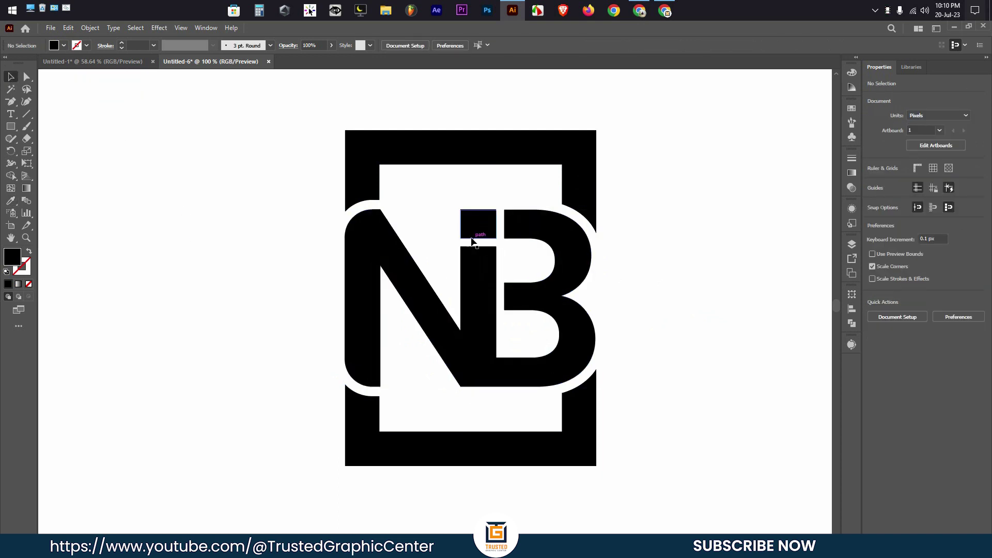
{"action": "scroll", "scroll_direction": "down", "scroll_amount": 3}
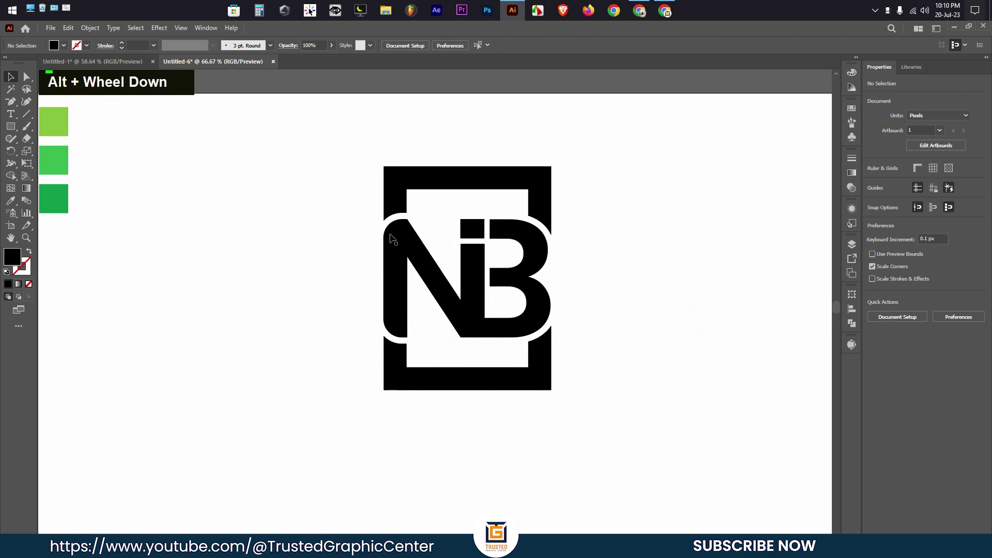
{"action": "scroll", "scroll_direction": "down", "scroll_amount": 3}
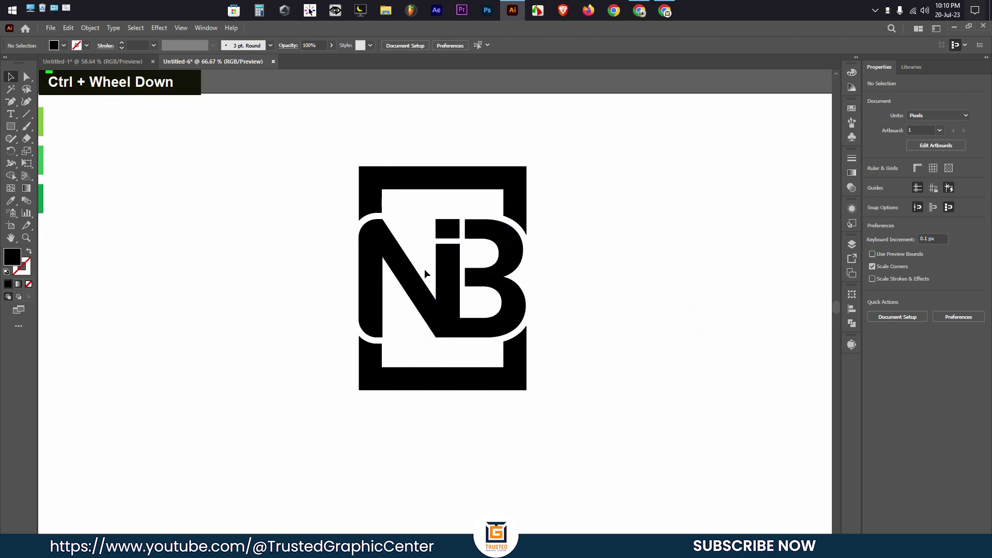
{"action": "scroll", "scroll_direction": "up", "scroll_amount": 3}
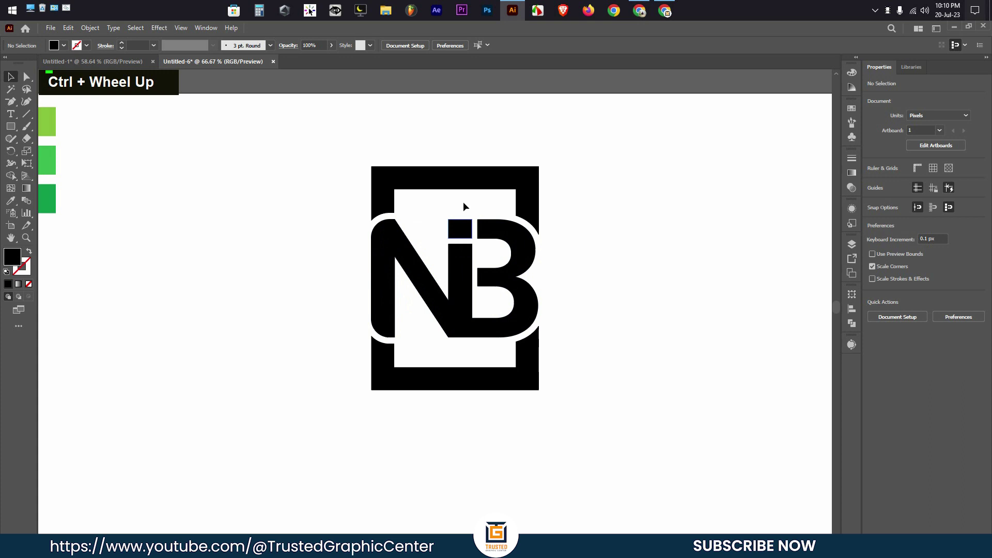
{"action": "left_click", "coordinate": [401, 388]}
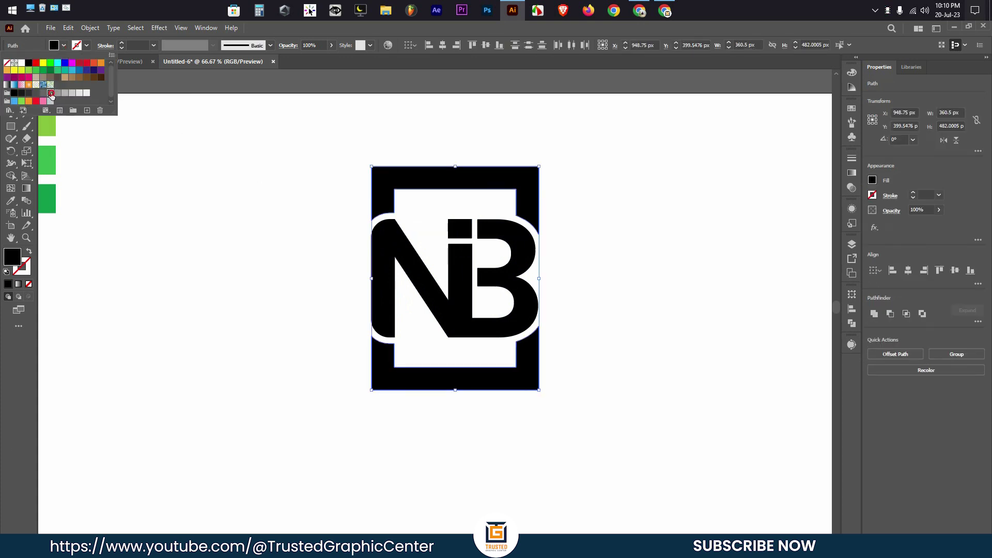
{"action": "double_click", "coordinate": [307, 230]}
{"action": "scroll", "scroll_direction": "up", "scroll_amount": 3}
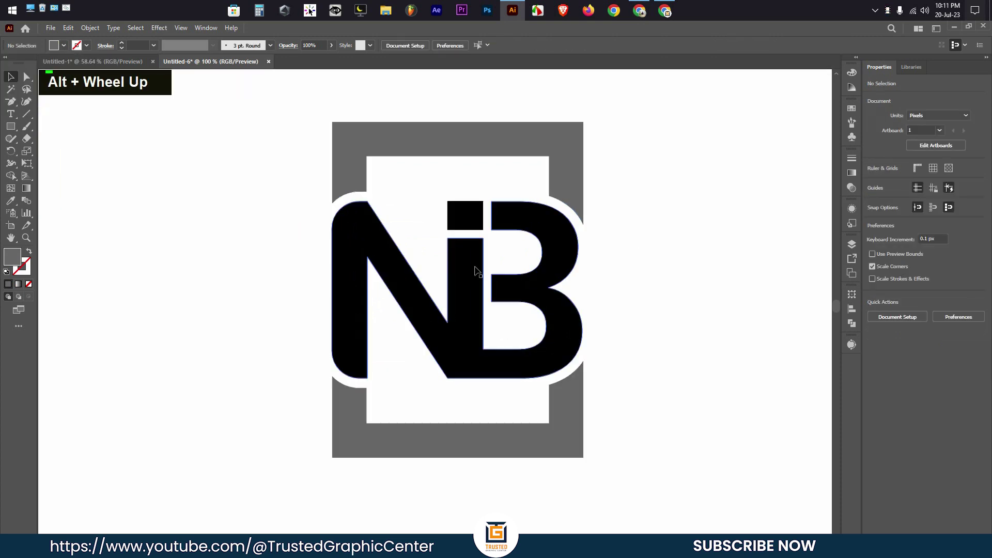
{"action": "scroll", "scroll_direction": "up", "scroll_amount": 3}
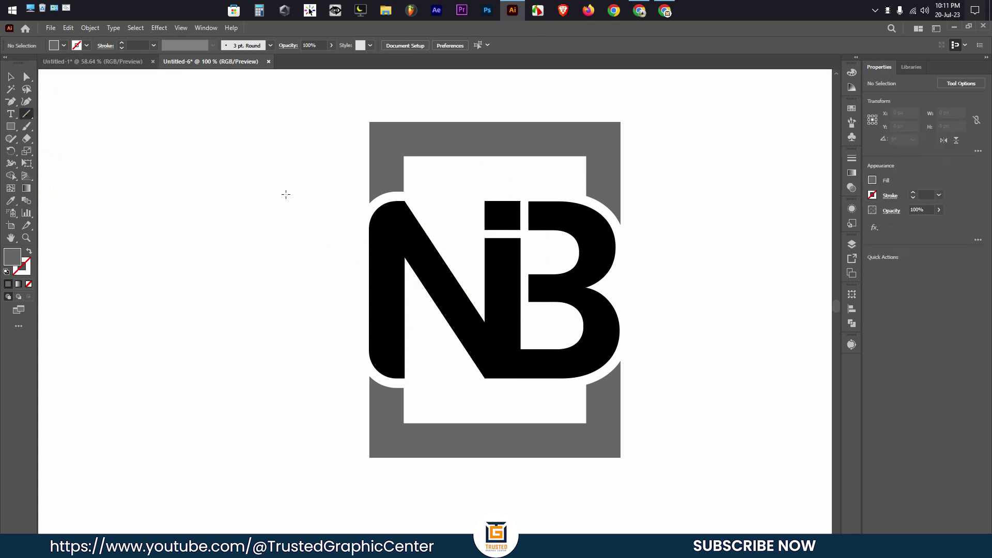
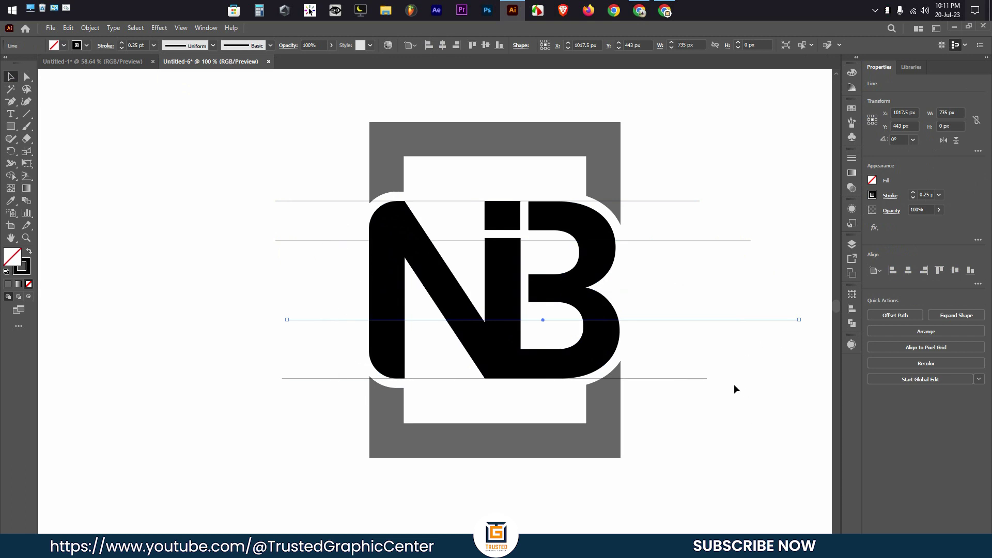
- Divide the black NB monogram along the two horizontal lines and clear leftover line pieces
{"action": "scroll", "scroll_direction": "down", "scroll_amount": 3}
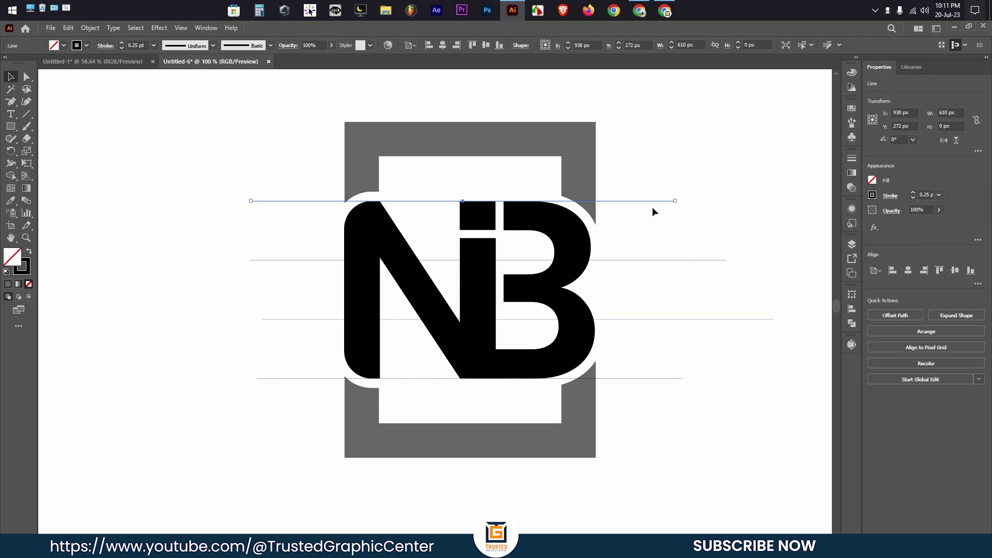
{"action": "key", "text": "BackSpace"}
{"action": "key", "text": "BackSpace"}
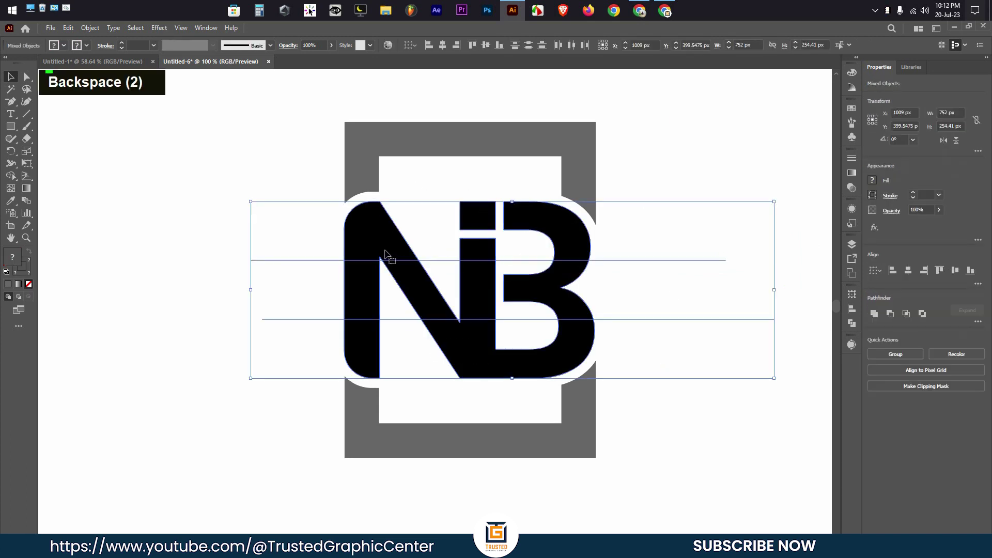
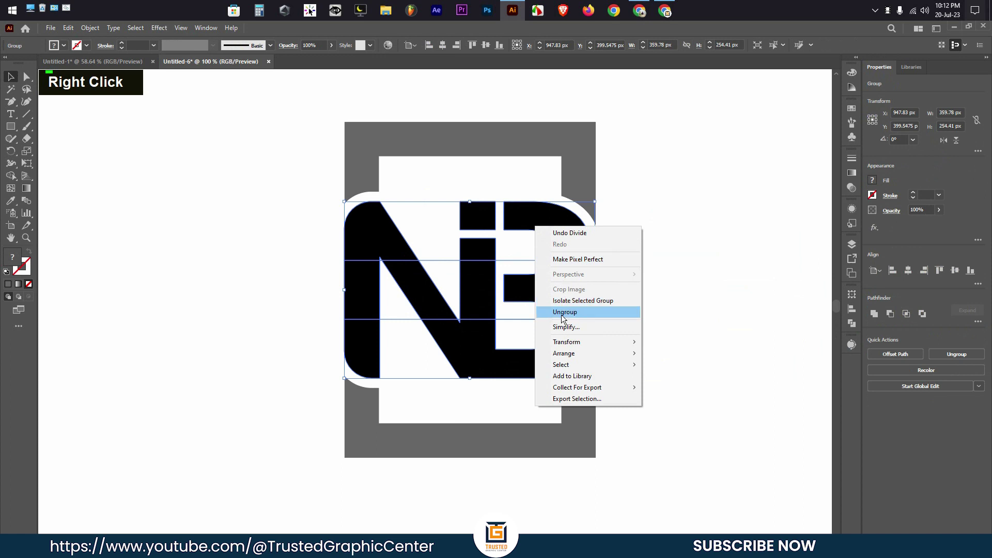
- Ungroup the divided monogram and eyedropper-fill its top, middle and bottom bands light, medium and dark green
{"action": "double_click", "coordinate": [682, 308]}
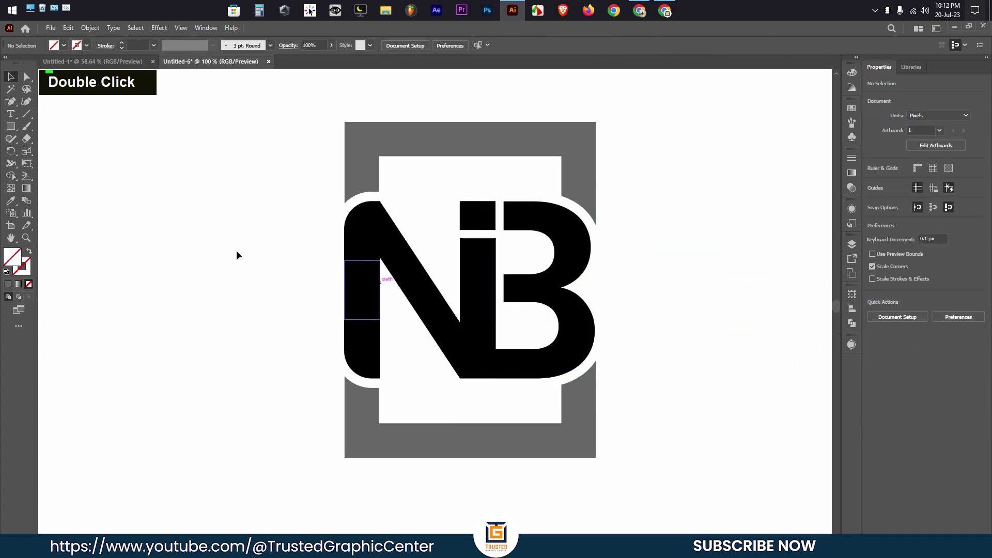
{"action": "scroll", "scroll_direction": "down", "scroll_amount": 3}
{"action": "scroll", "scroll_direction": "up", "scroll_amount": 3}
{"action": "scroll", "scroll_direction": "up", "scroll_amount": 3}
{"action": "scroll", "scroll_direction": "up", "scroll_amount": 3}
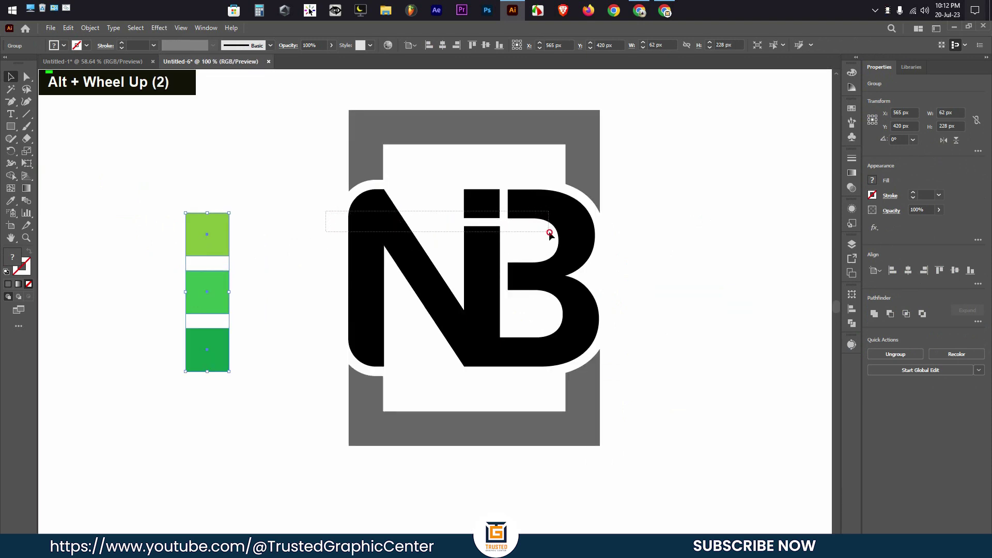
{"action": "key", "text": "i"}
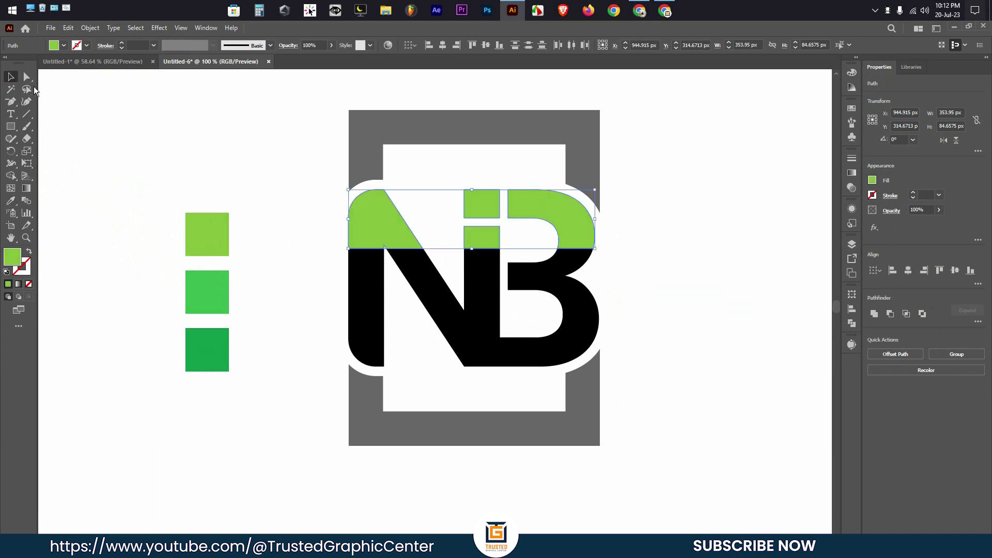
{"action": "double_click", "coordinate": [242, 163]}
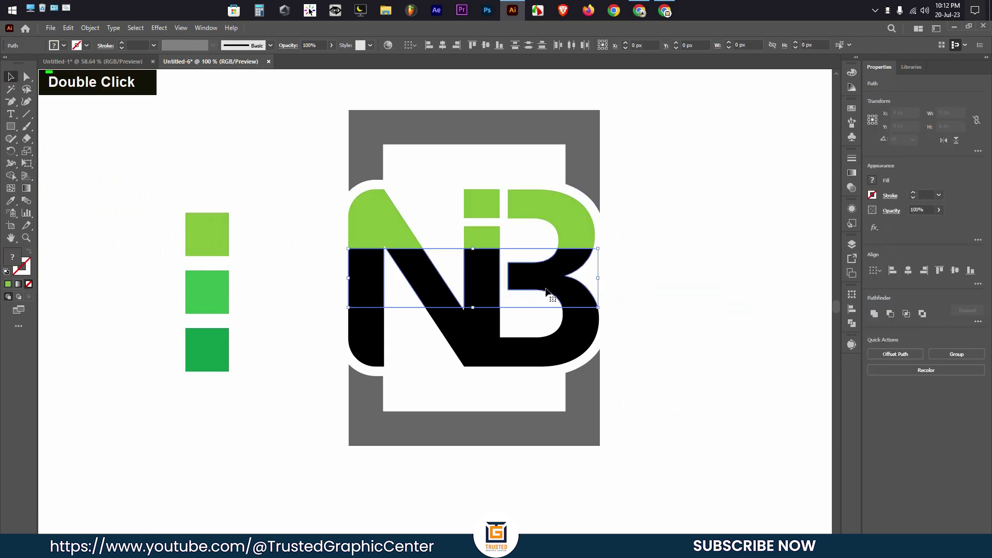
{"action": "type", "text": "i"}
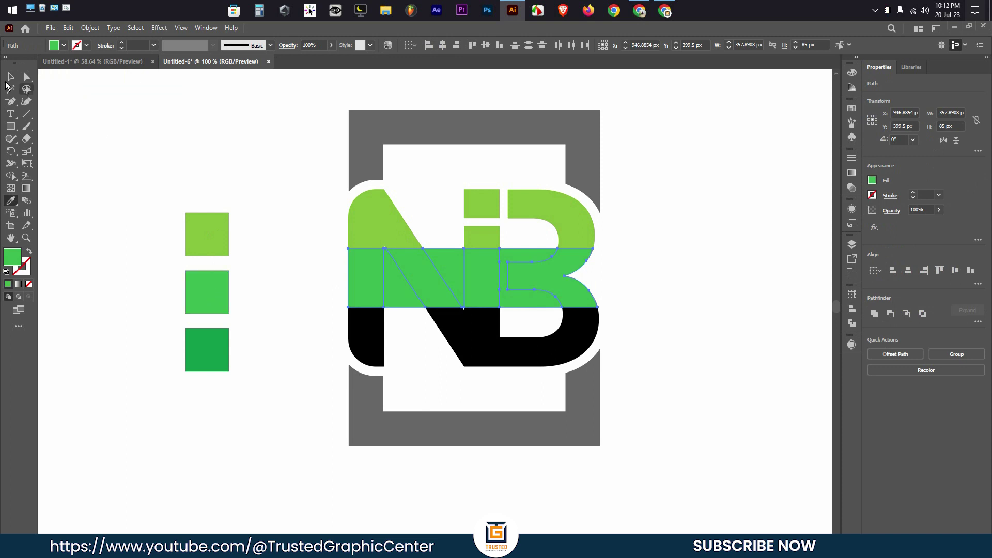
{"action": "double_click", "coordinate": [238, 218]}
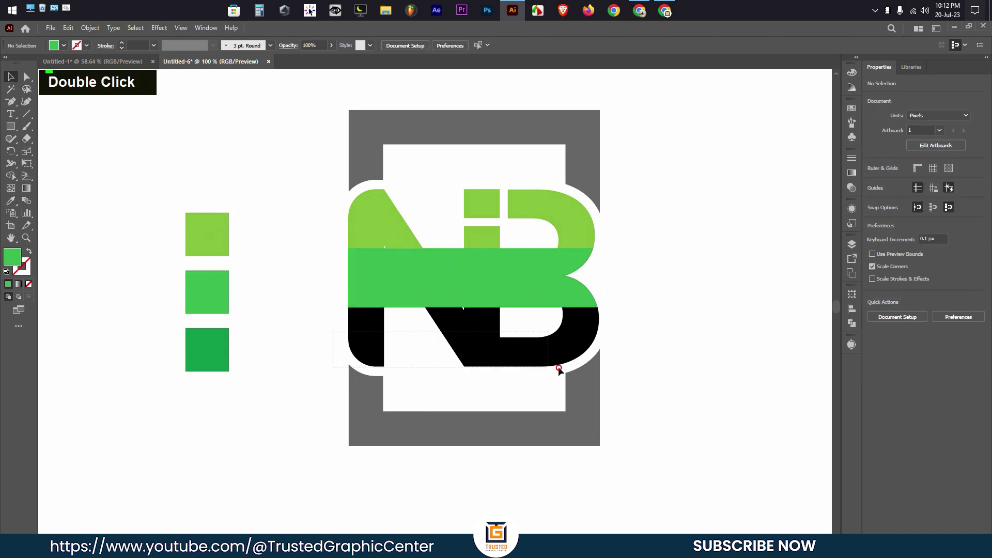
{"action": "key", "text": "i"}
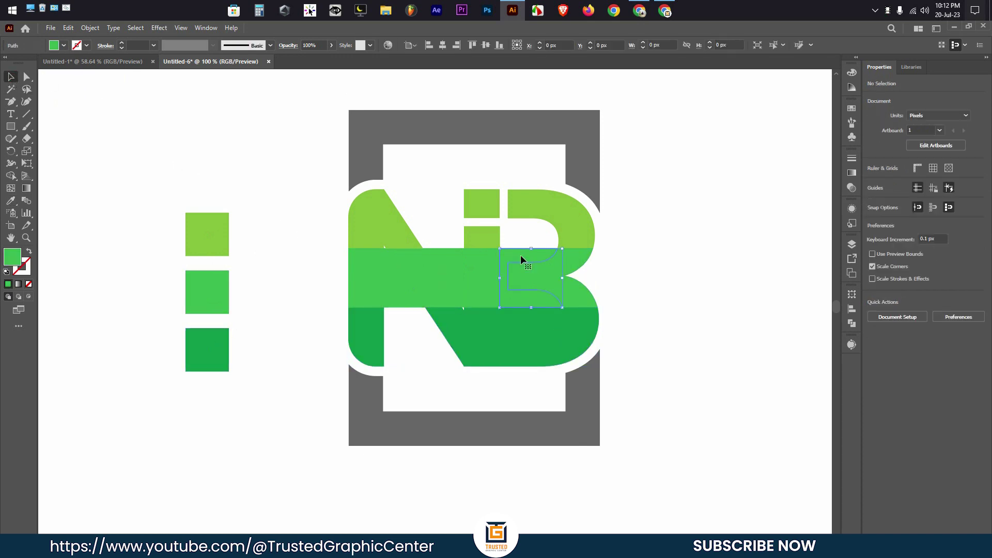
- Delete the stray fragments inside the B and N and remove the three green swatches
{"action": "key", "text": "BackSpace"}
{"action": "key", "text": "BackSpace"}
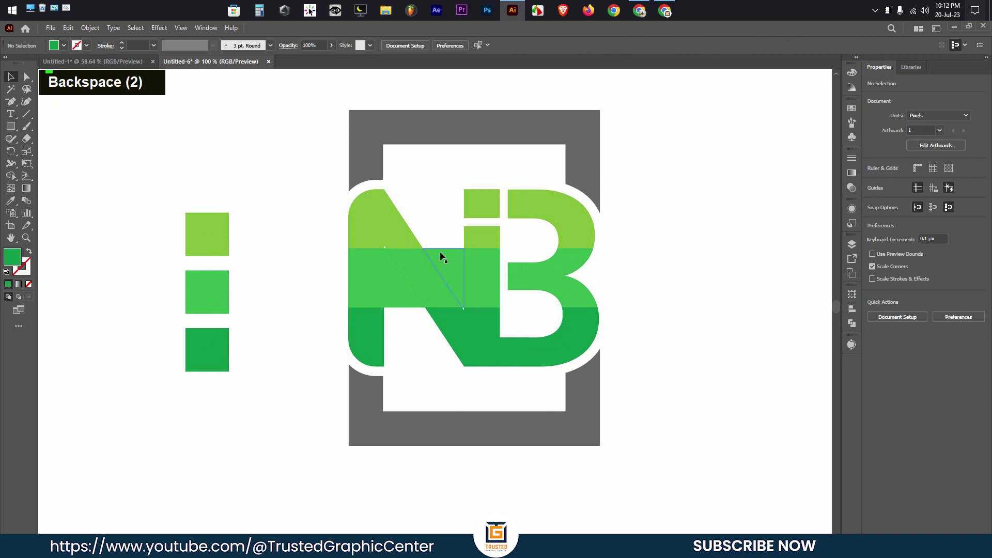
{"action": "key", "text": "BackSpace"}
{"action": "key", "text": "BackSpace"}
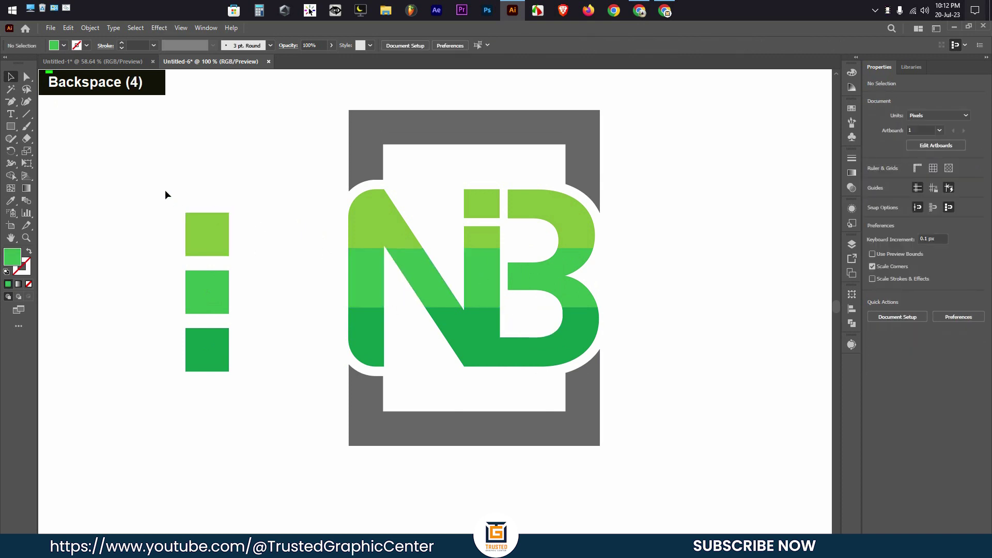
{"action": "key", "text": "BackSpace"}
- Group all the finished logo pieces into one object with Ctrl+G
{"action": "scroll", "scroll_direction": "down", "scroll_amount": 3}
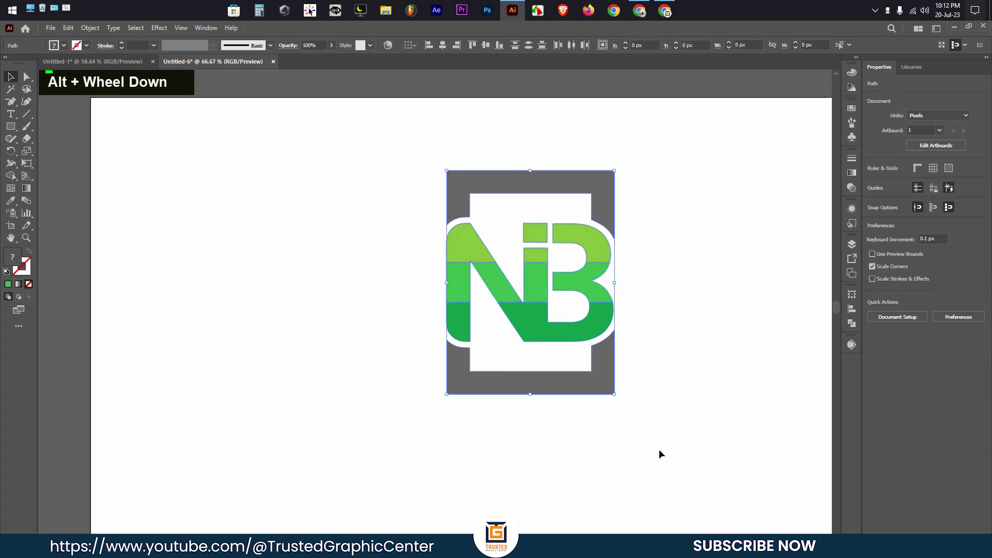
{"action": "key", "text": "ctrl+g"}
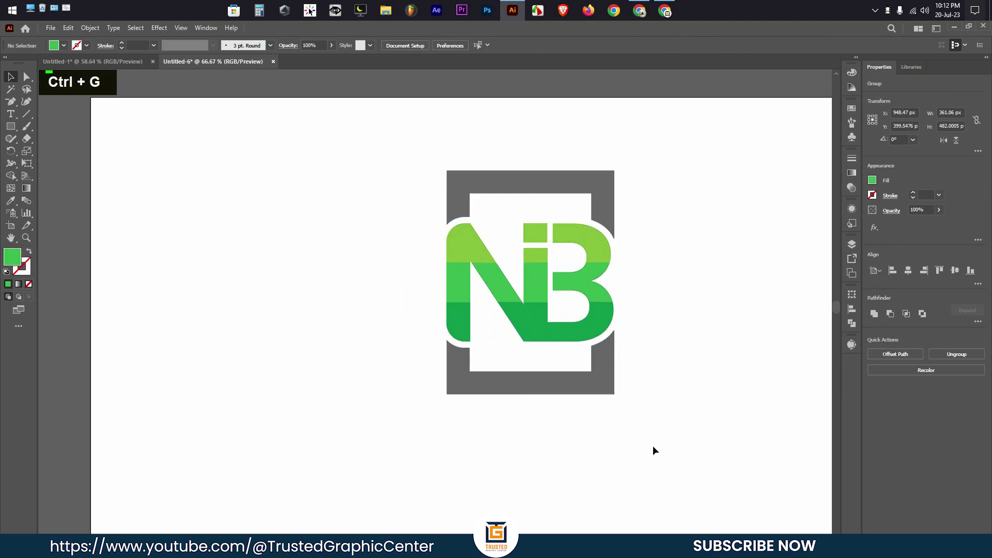
{"action": "scroll", "scroll_direction": "down", "scroll_amount": 3}
- Add large grey 'LOGO TEXT' wording below the green-banded monogram
{"action": "right_click", "coordinate": [13, 116]}
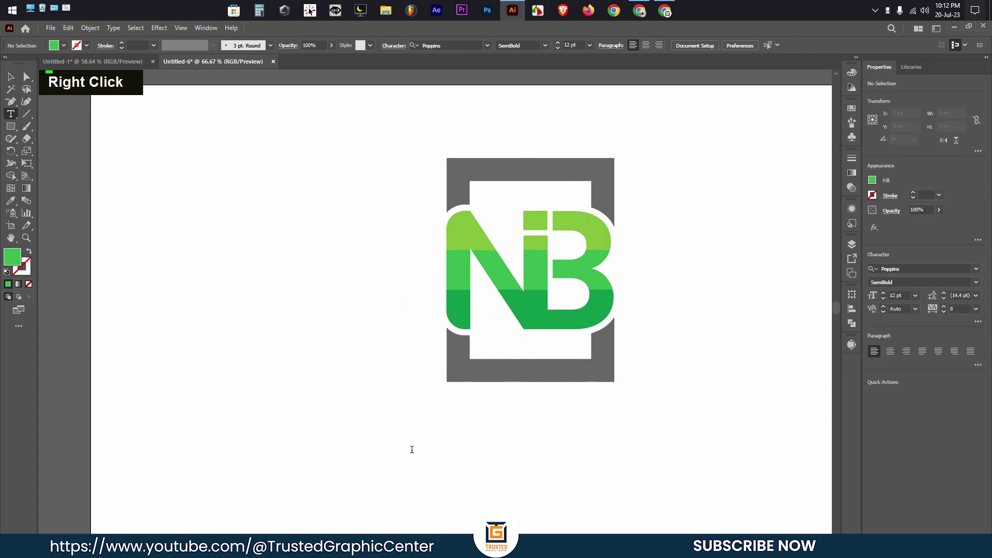
{"action": "key", "text": "BackSpace"}
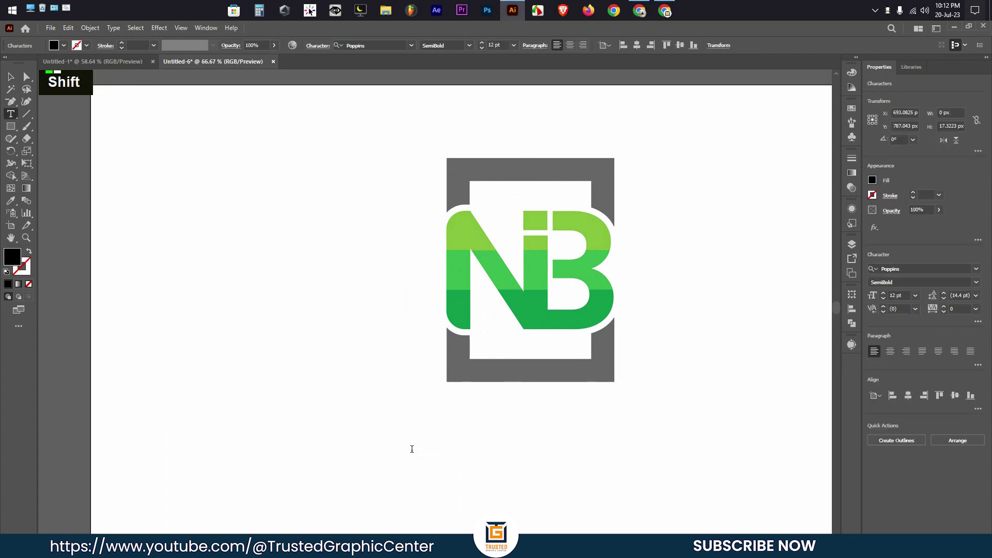
{"action": "type", "text": "logo"}
{"action": "key", "text": "shift+space"}
{"action": "type", "text": "LOGO Text"}
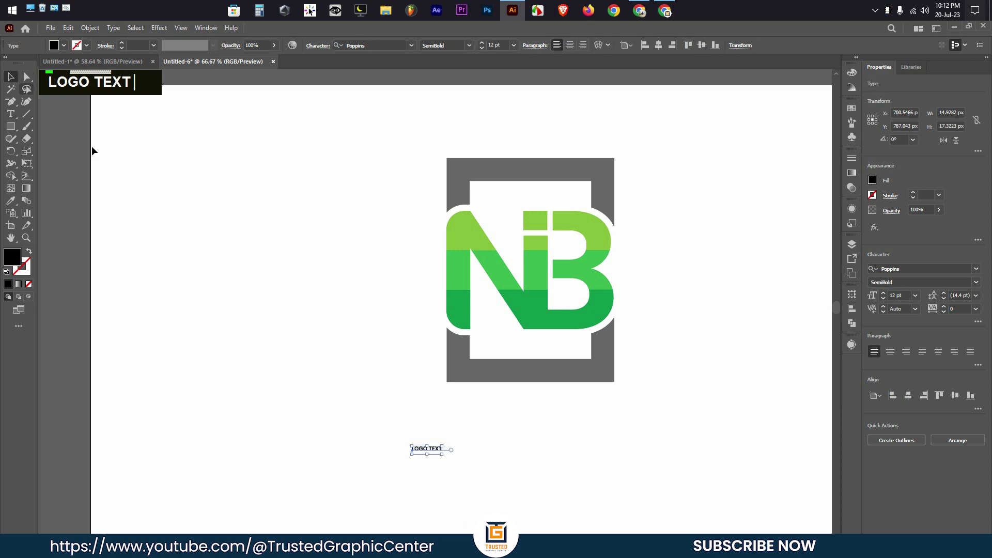
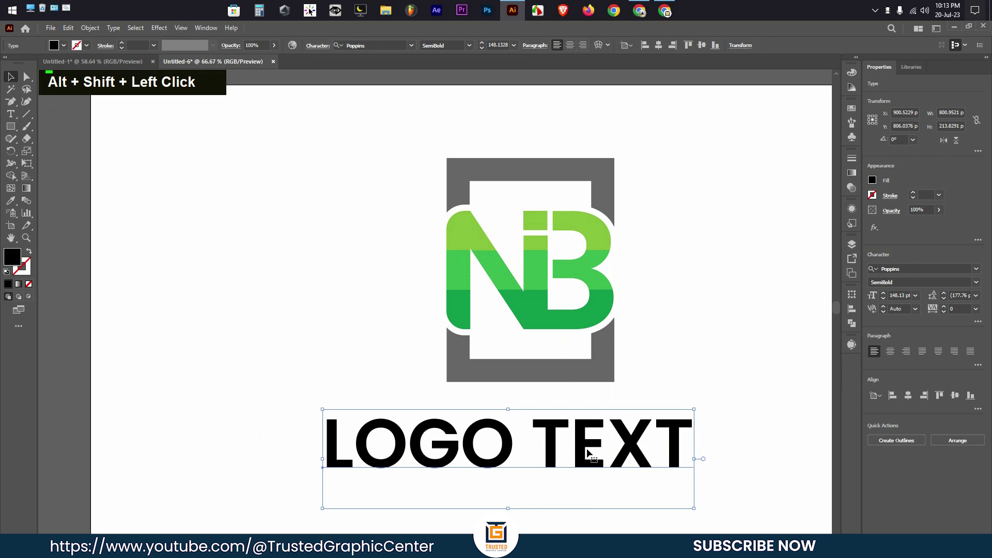
{"action": "type", "text": "i"}
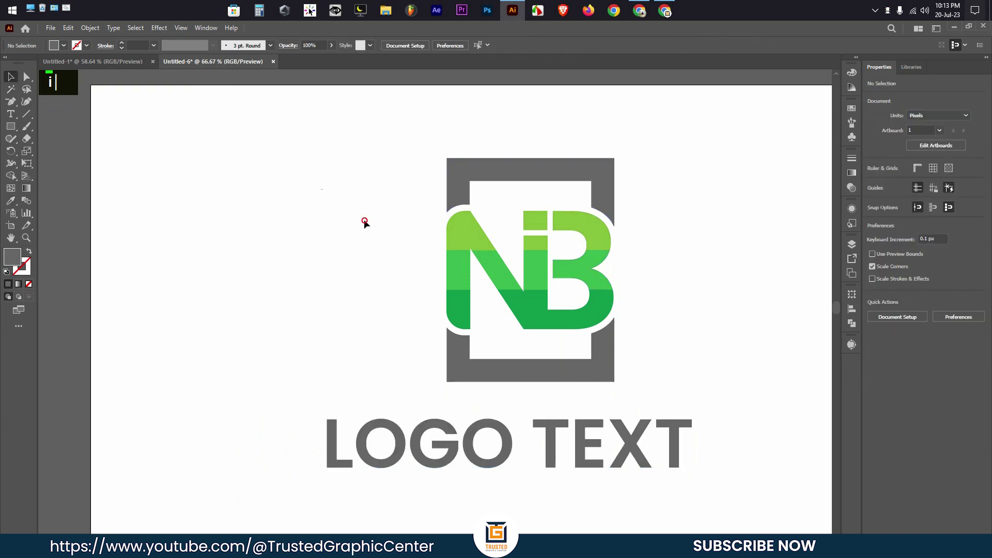
- Scale the grey LOGO TEXT slightly smaller, centred under the NB mark
{"action": "double_click", "coordinate": [310, 195]}
{"action": "scroll", "scroll_direction": "down", "scroll_amount": 3}
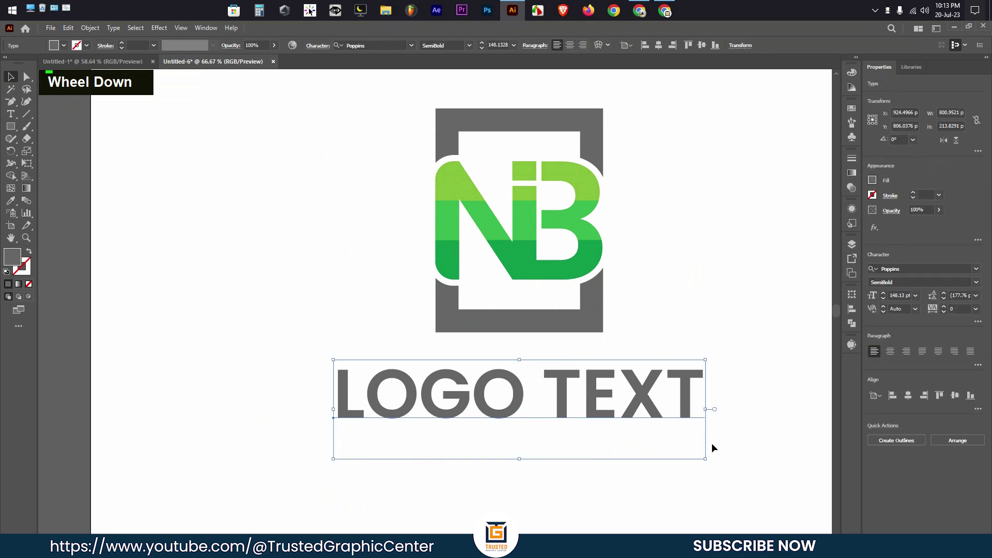
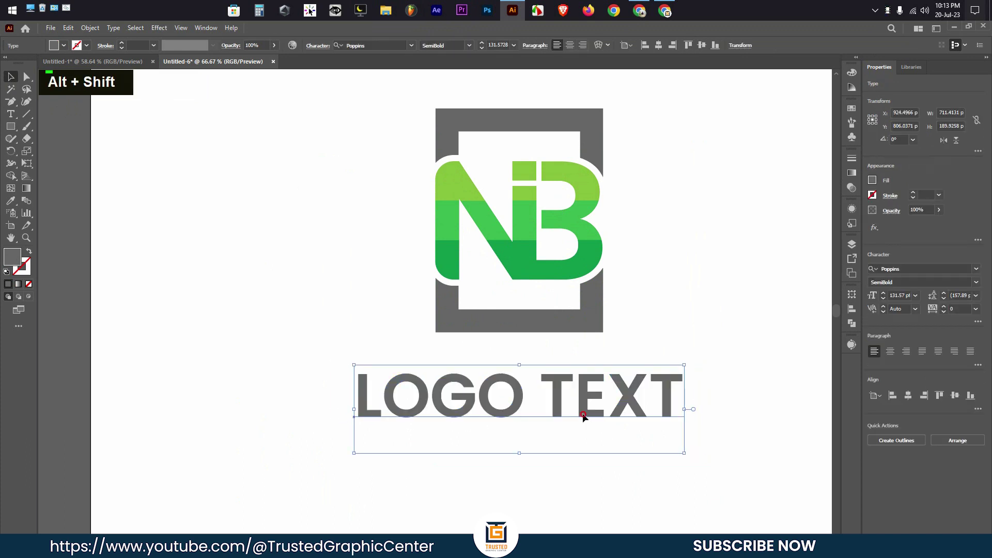
{"action": "scroll", "scroll_direction": "down", "scroll_amount": 3}
{"action": "scroll", "scroll_direction": "up", "scroll_amount": 3}
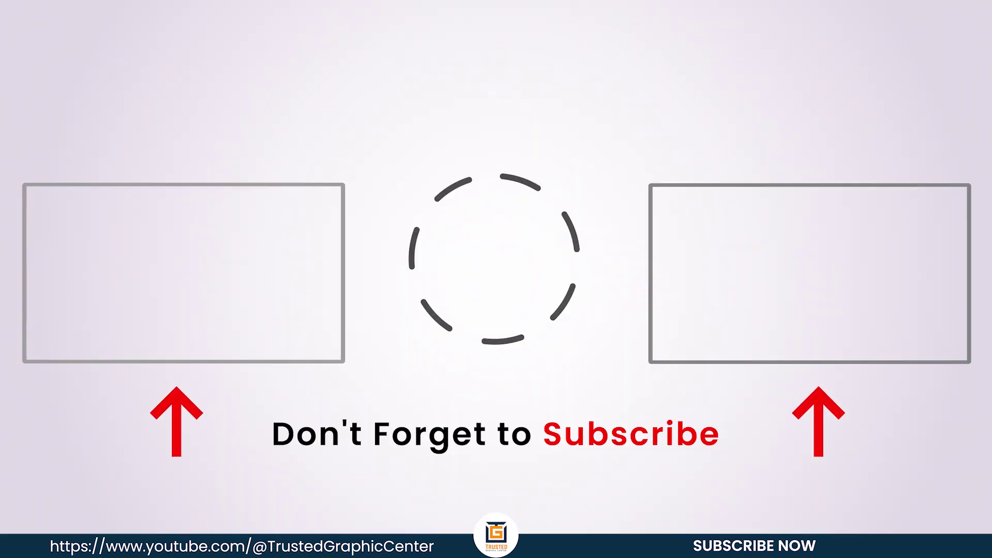